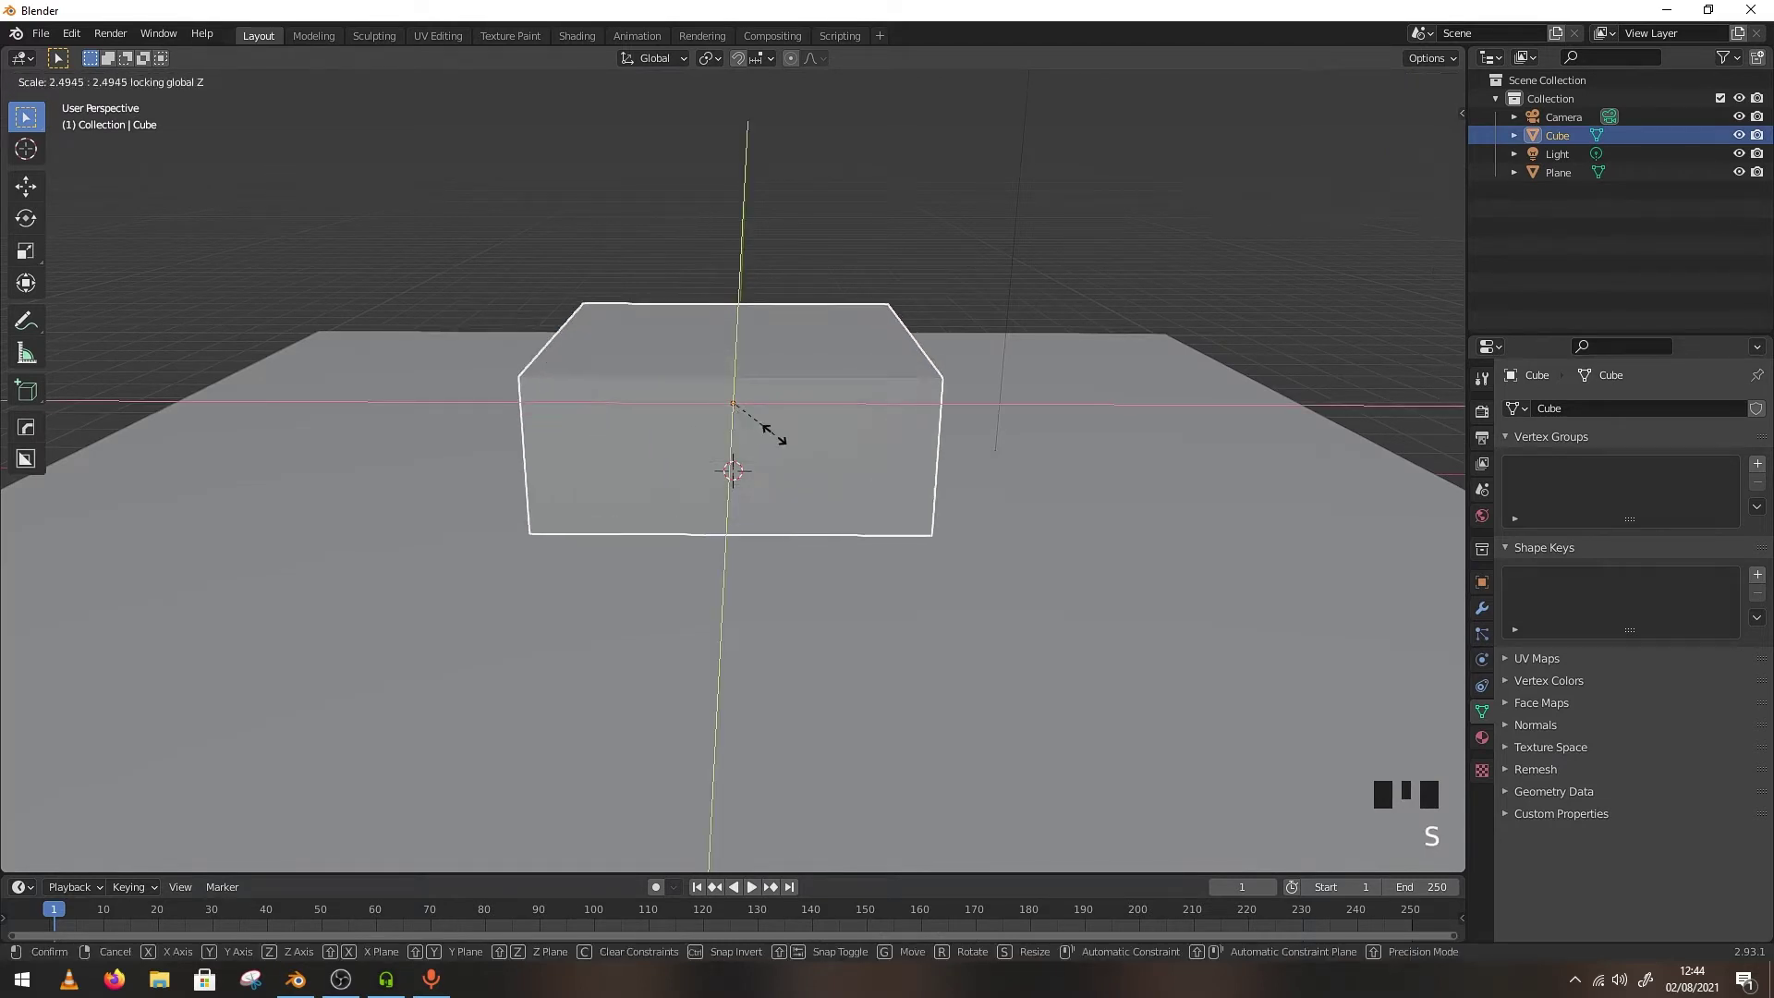
# Scale the default cube into a thin, wide slab, keeping its Z height fixed while widening
pyautogui.moveTo(827, 485); pyautogui.dragTo(1048, 616)
pyautogui.press('s')
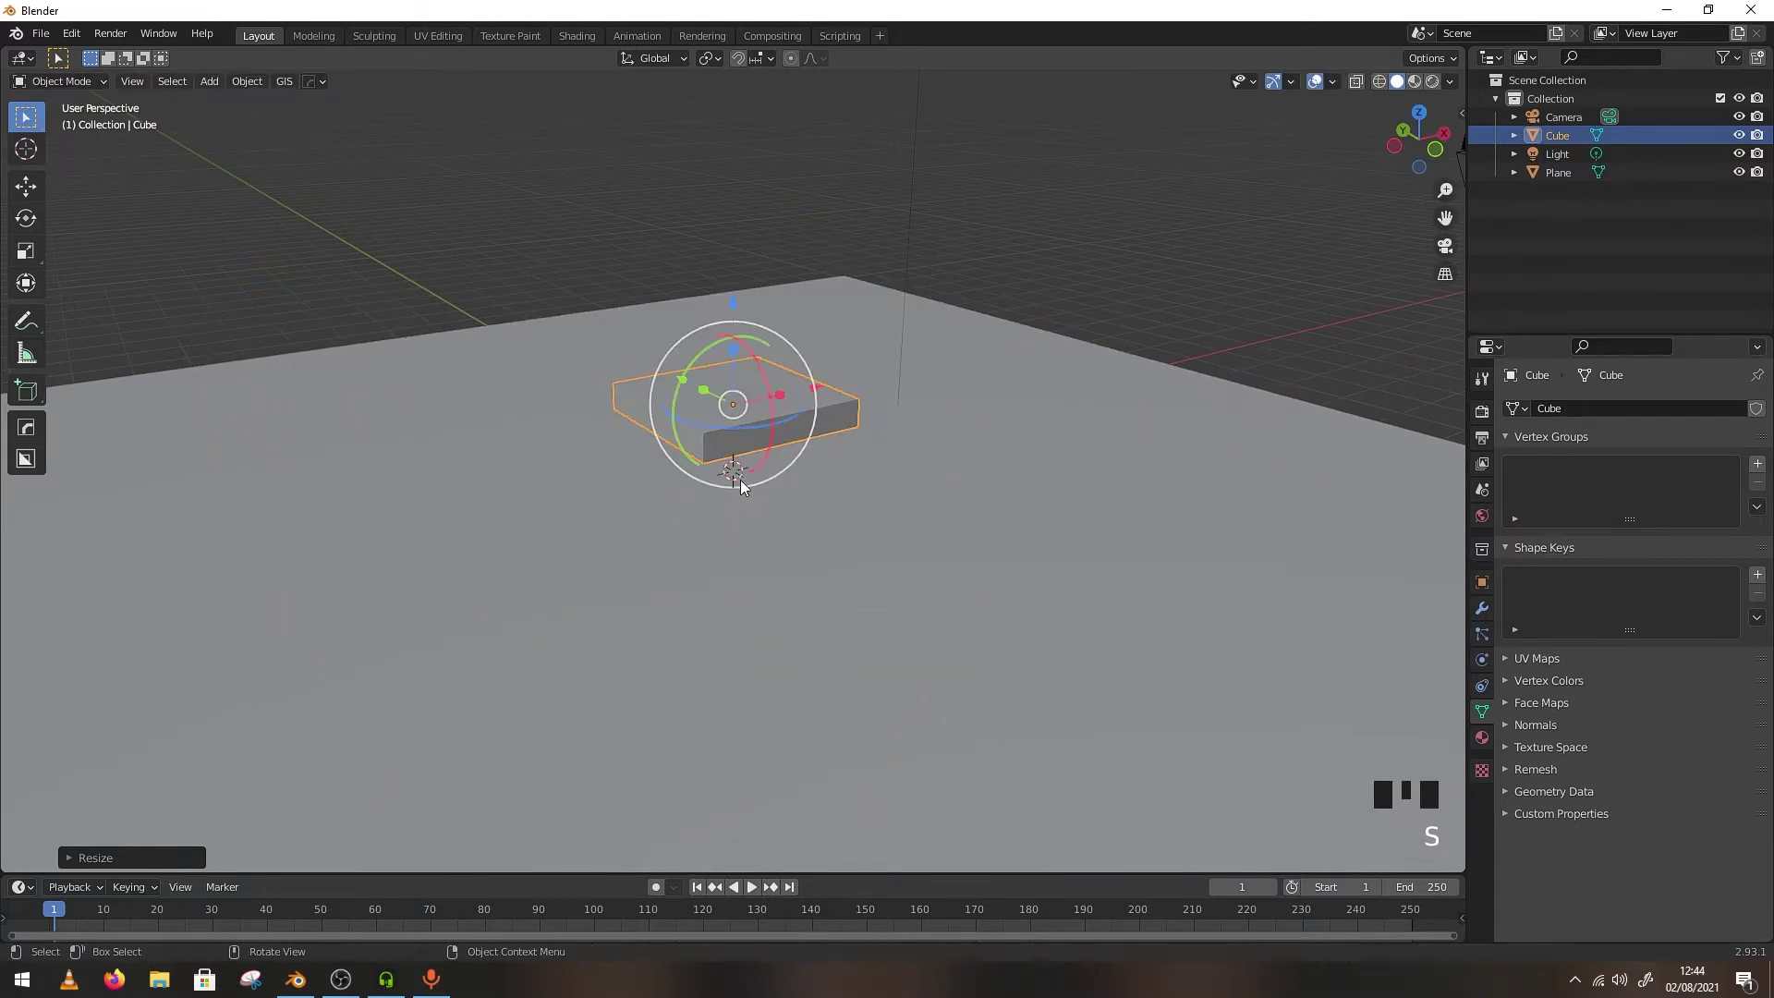
pyautogui.moveTo(886, 503); pyautogui.dragTo(803, 495)
pyautogui.press('s')
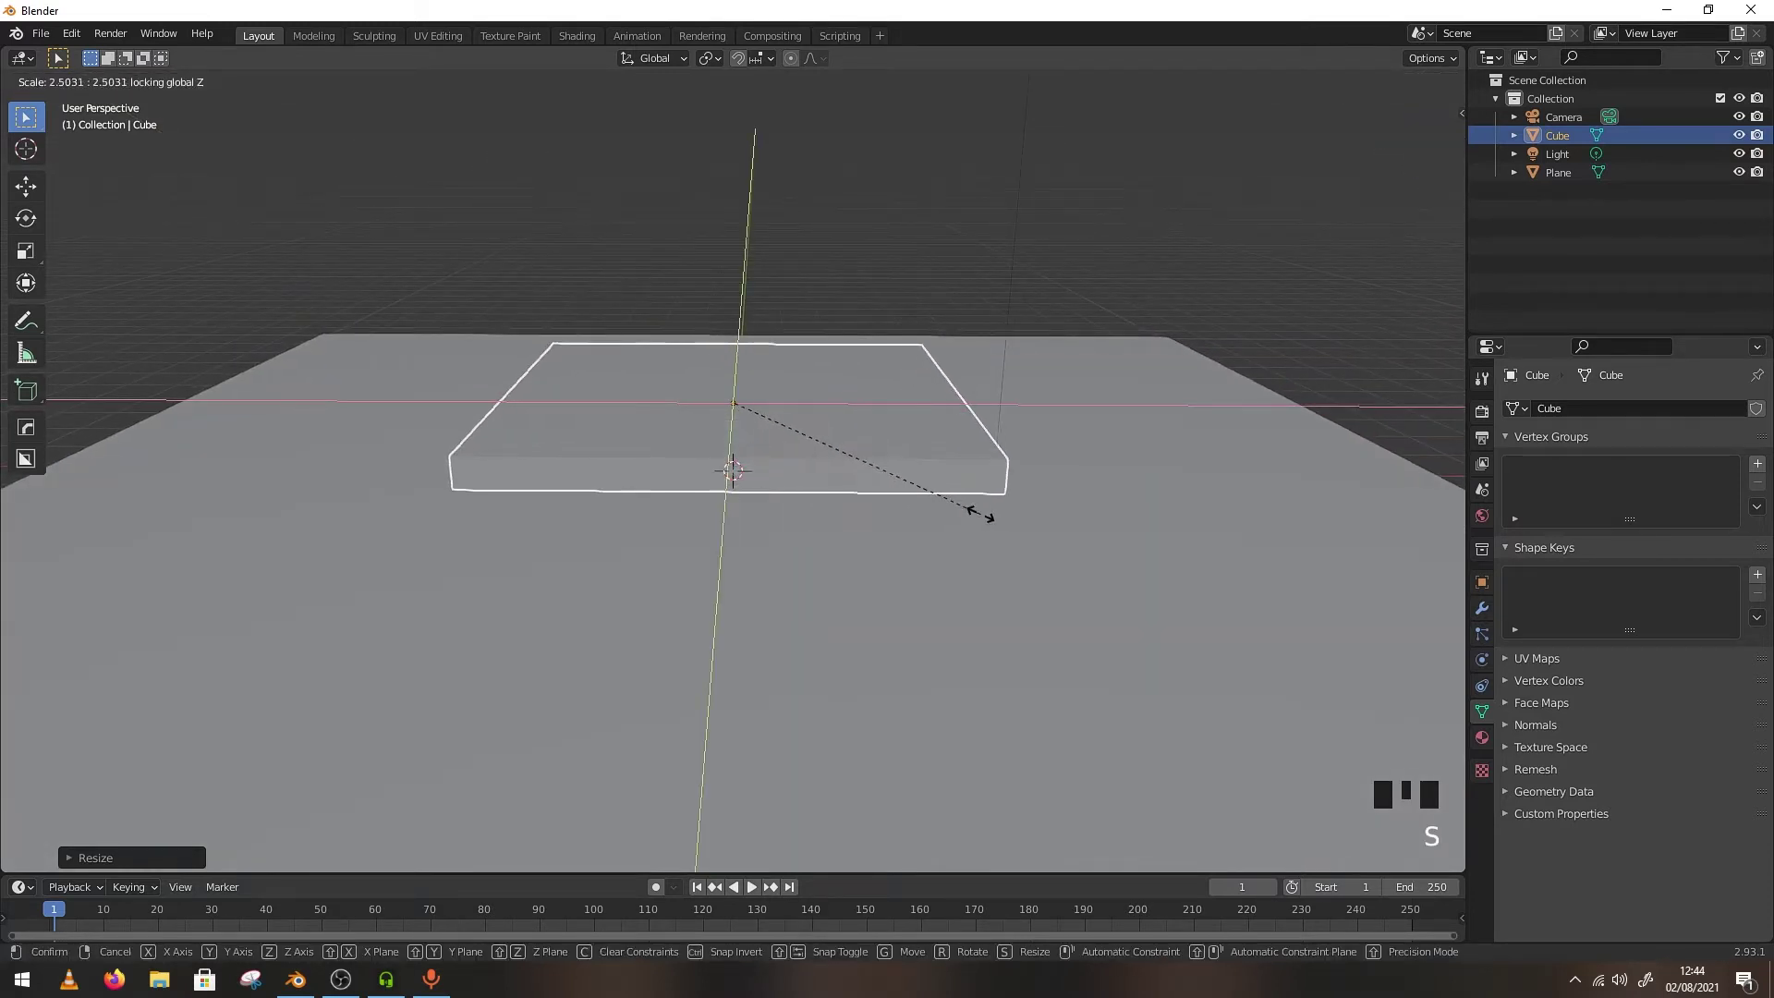
pyautogui.moveTo(844, 514); pyautogui.dragTo(784, 730)
pyautogui.press('shift+a')
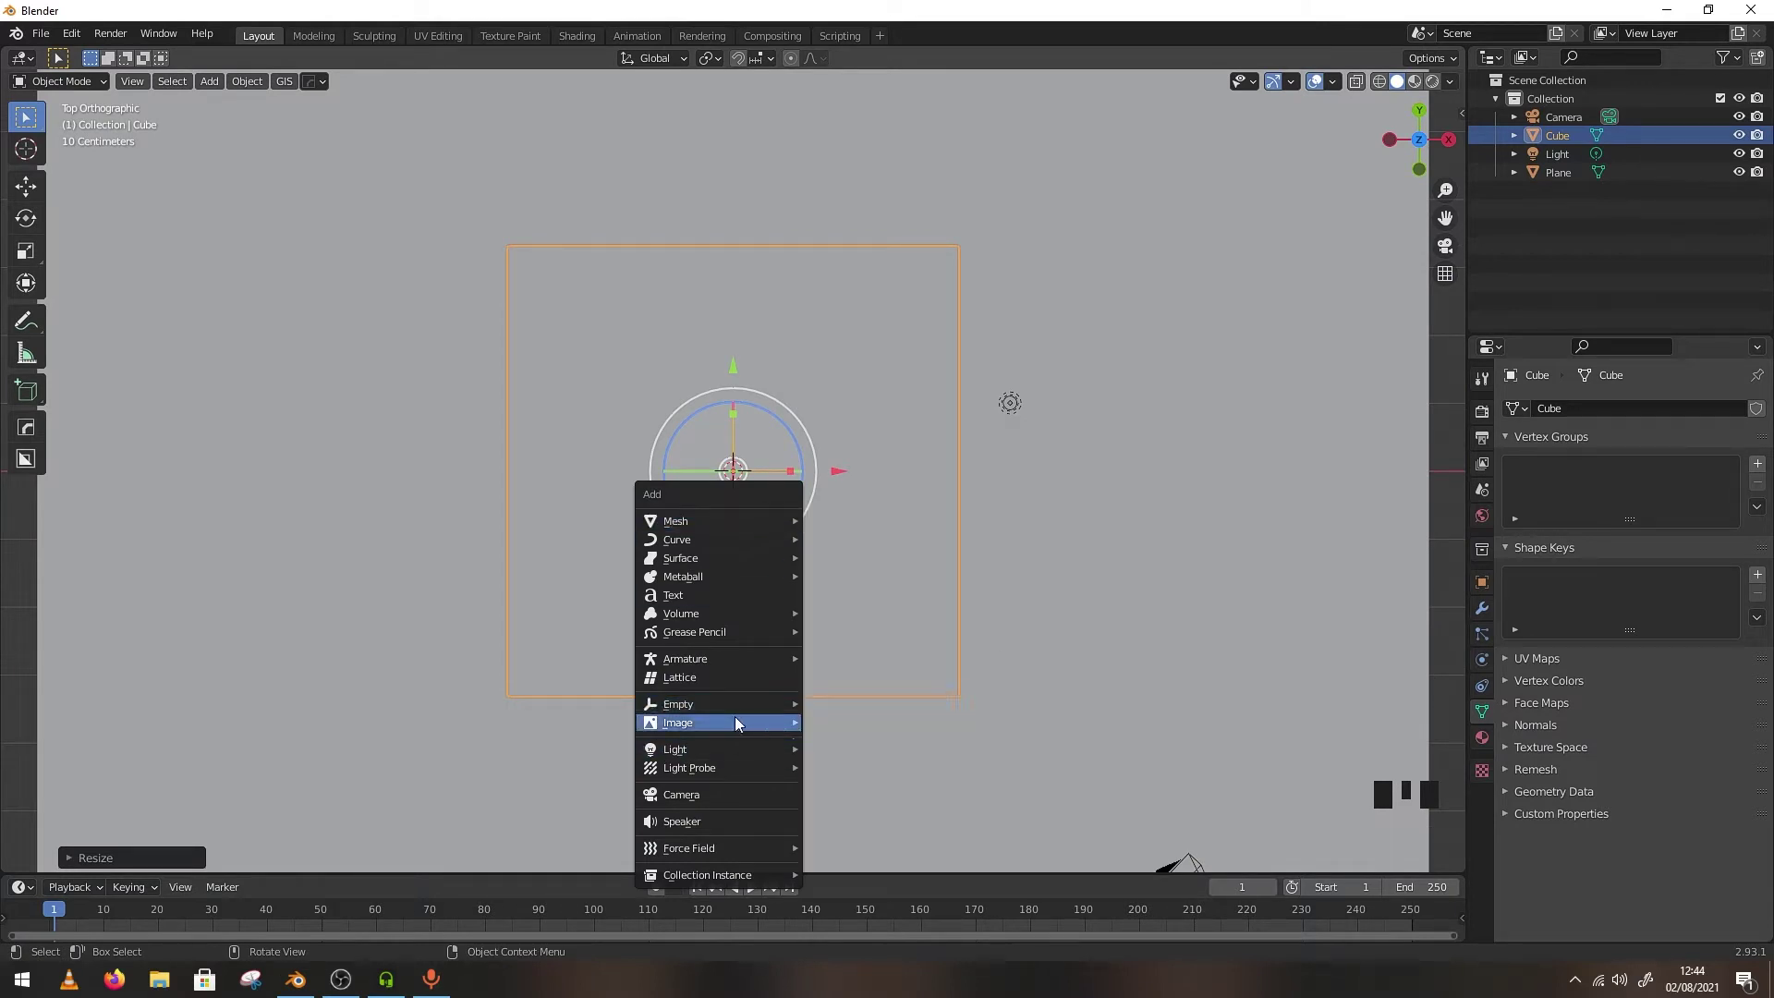
# Load the credit card picture into the scene as a reference image
pyautogui.scroll(-3)
pyautogui.scroll(3)
pyautogui.click(1360, 81)
pyautogui.scroll(3)
pyautogui.click(943, 693)
pyautogui.scroll(3)
# Resize the slab along X and Y to match the card picture's outline
pyautogui.press('Tab')
pyautogui.press('s')
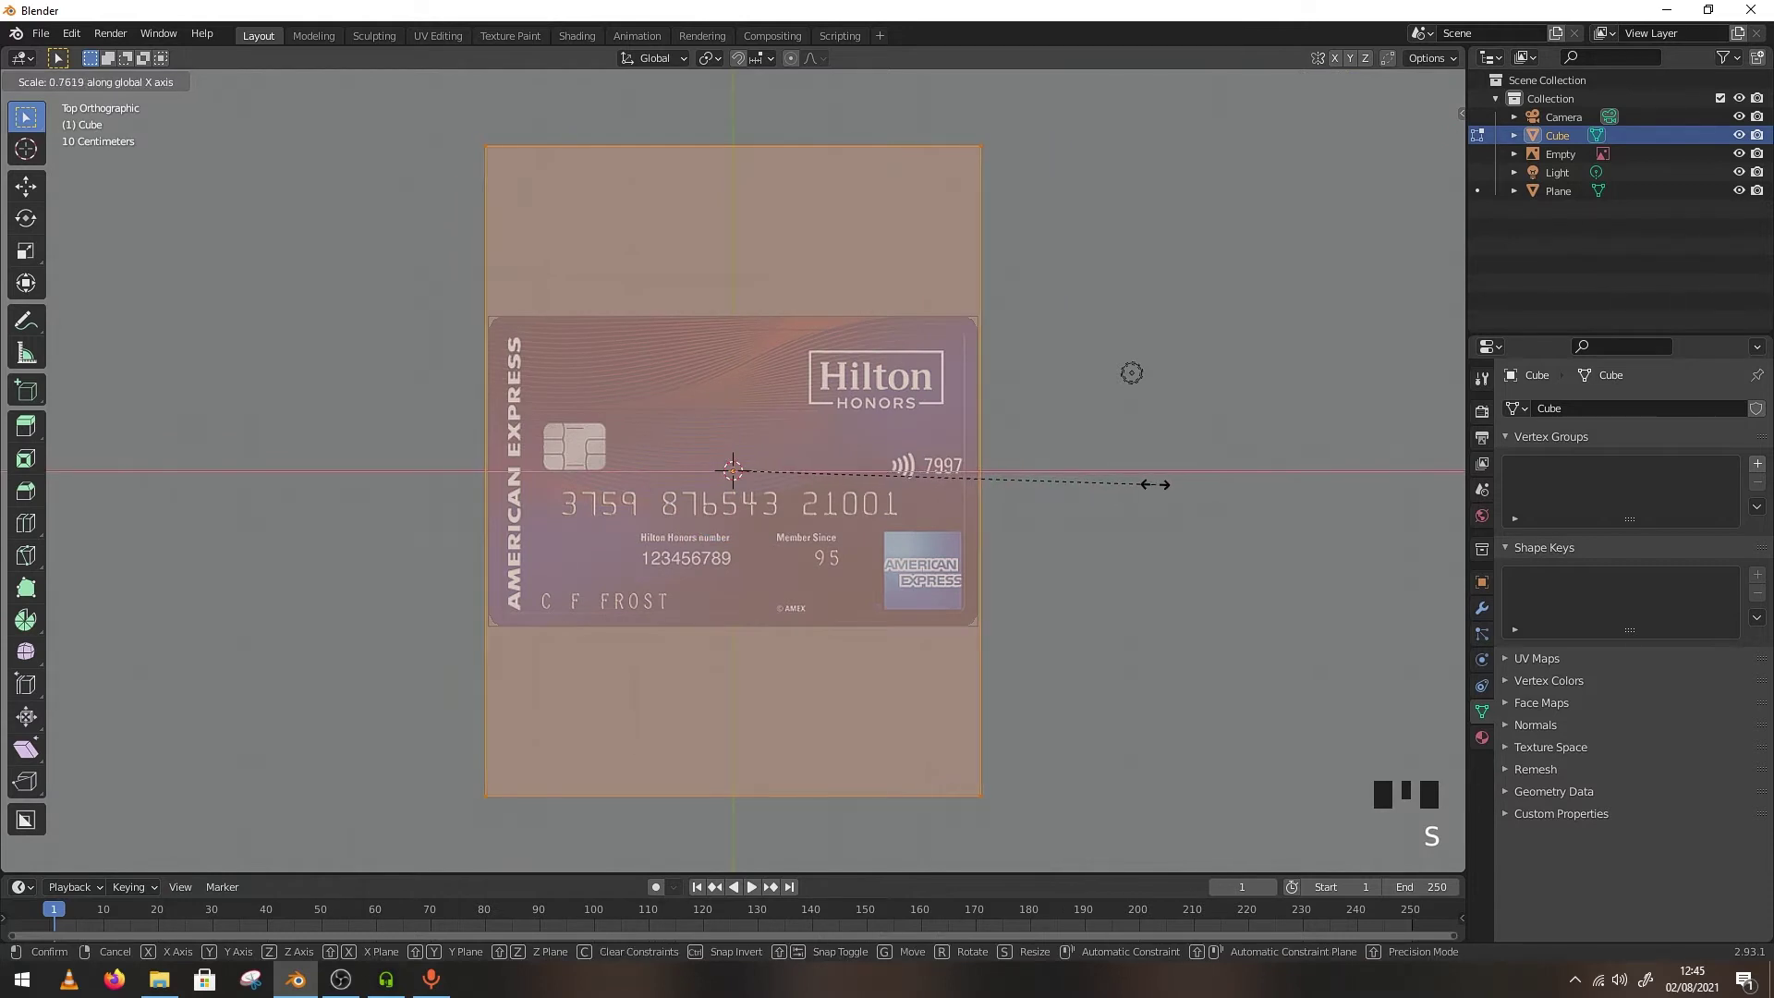
pyautogui.press('s')
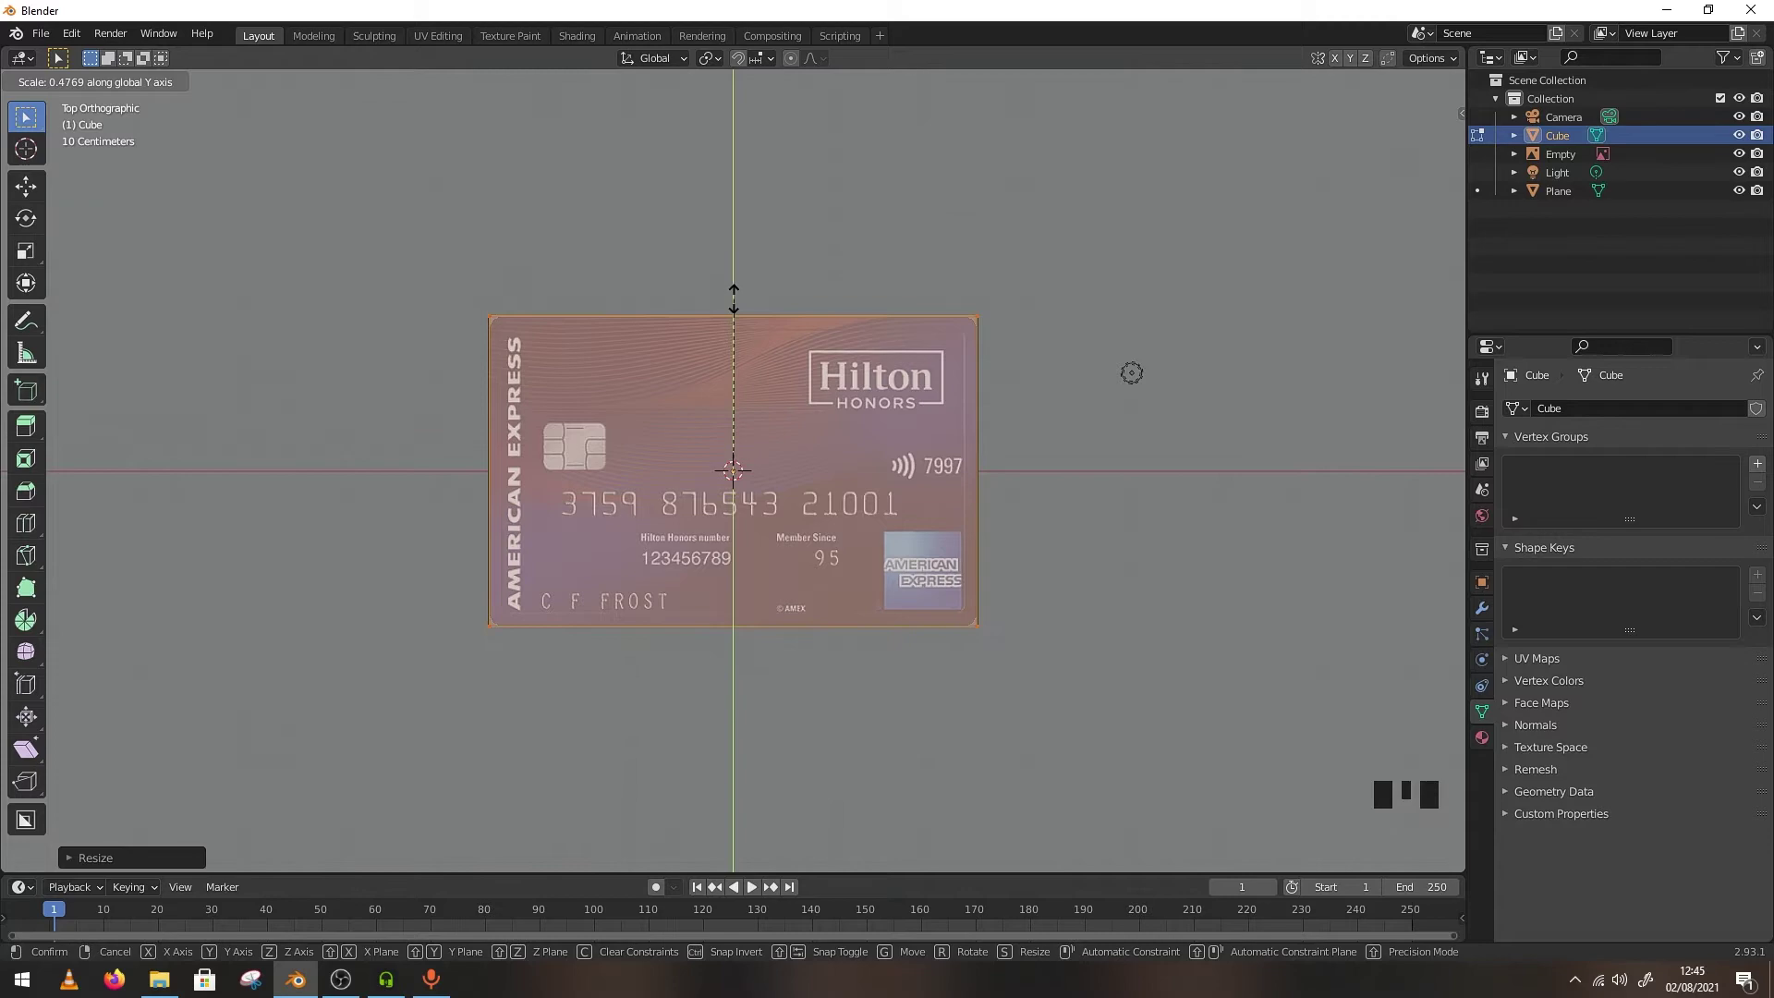
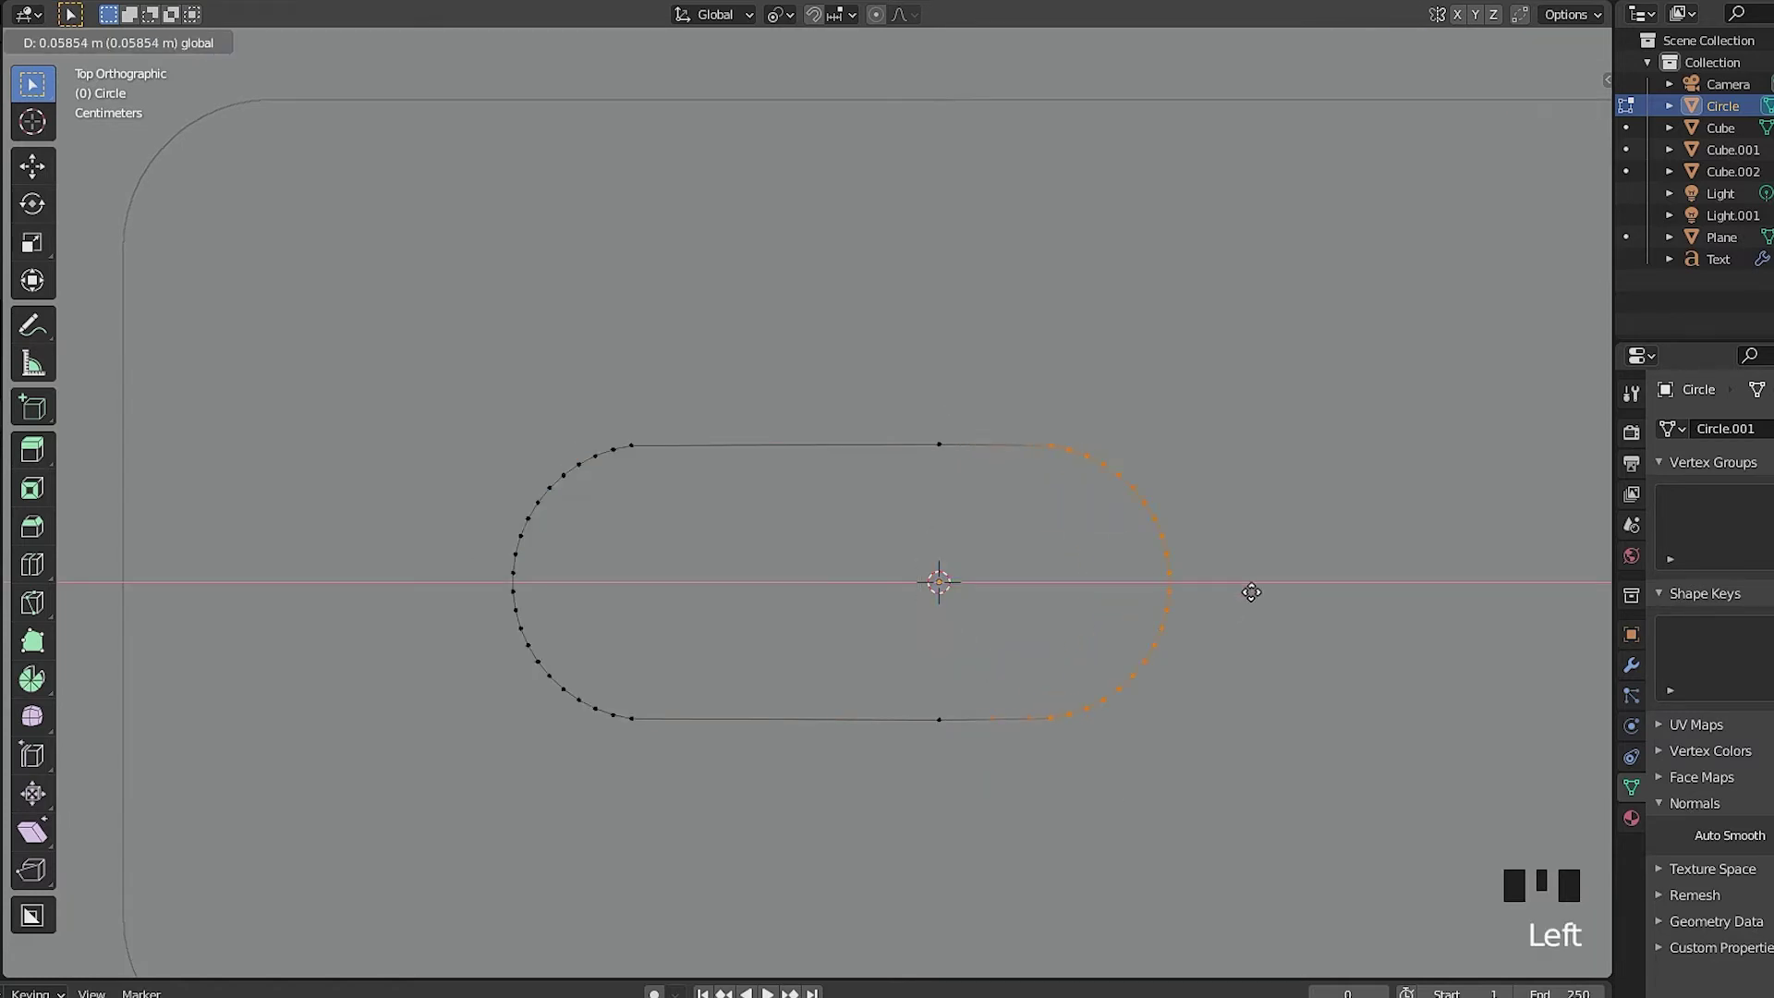
# Narrow the split circle along X into a pill outline and select the whole outline
pyautogui.scroll(-3)
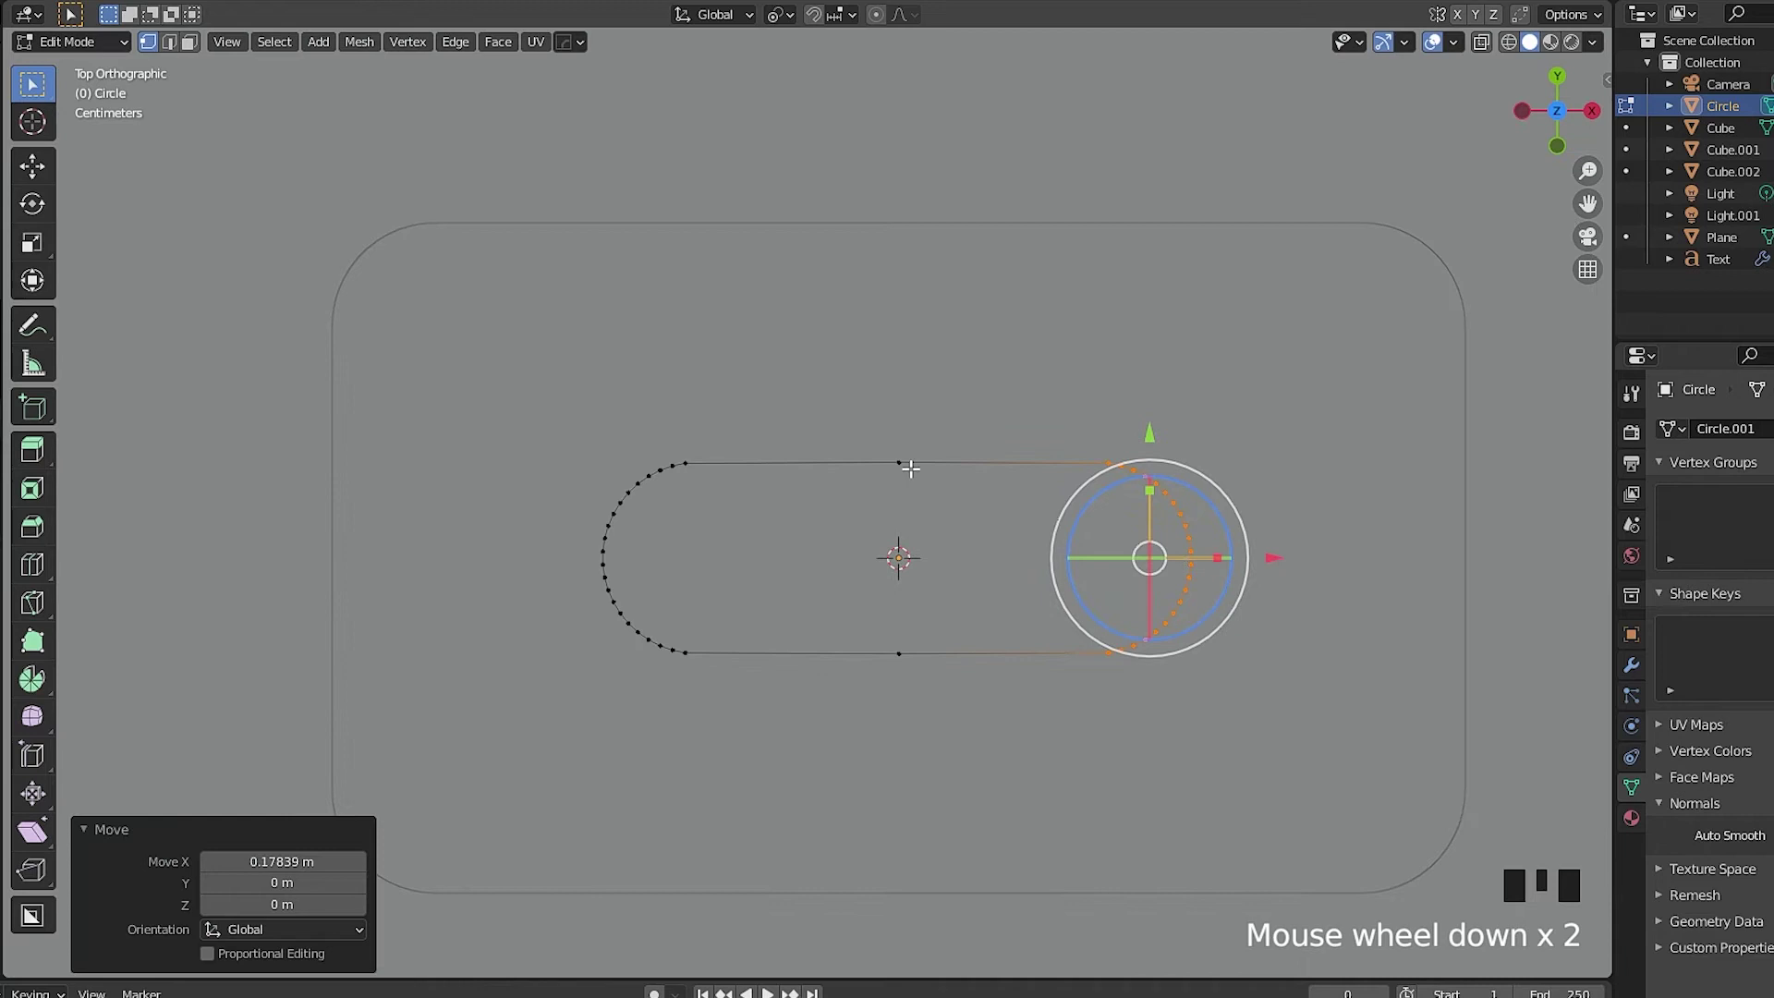
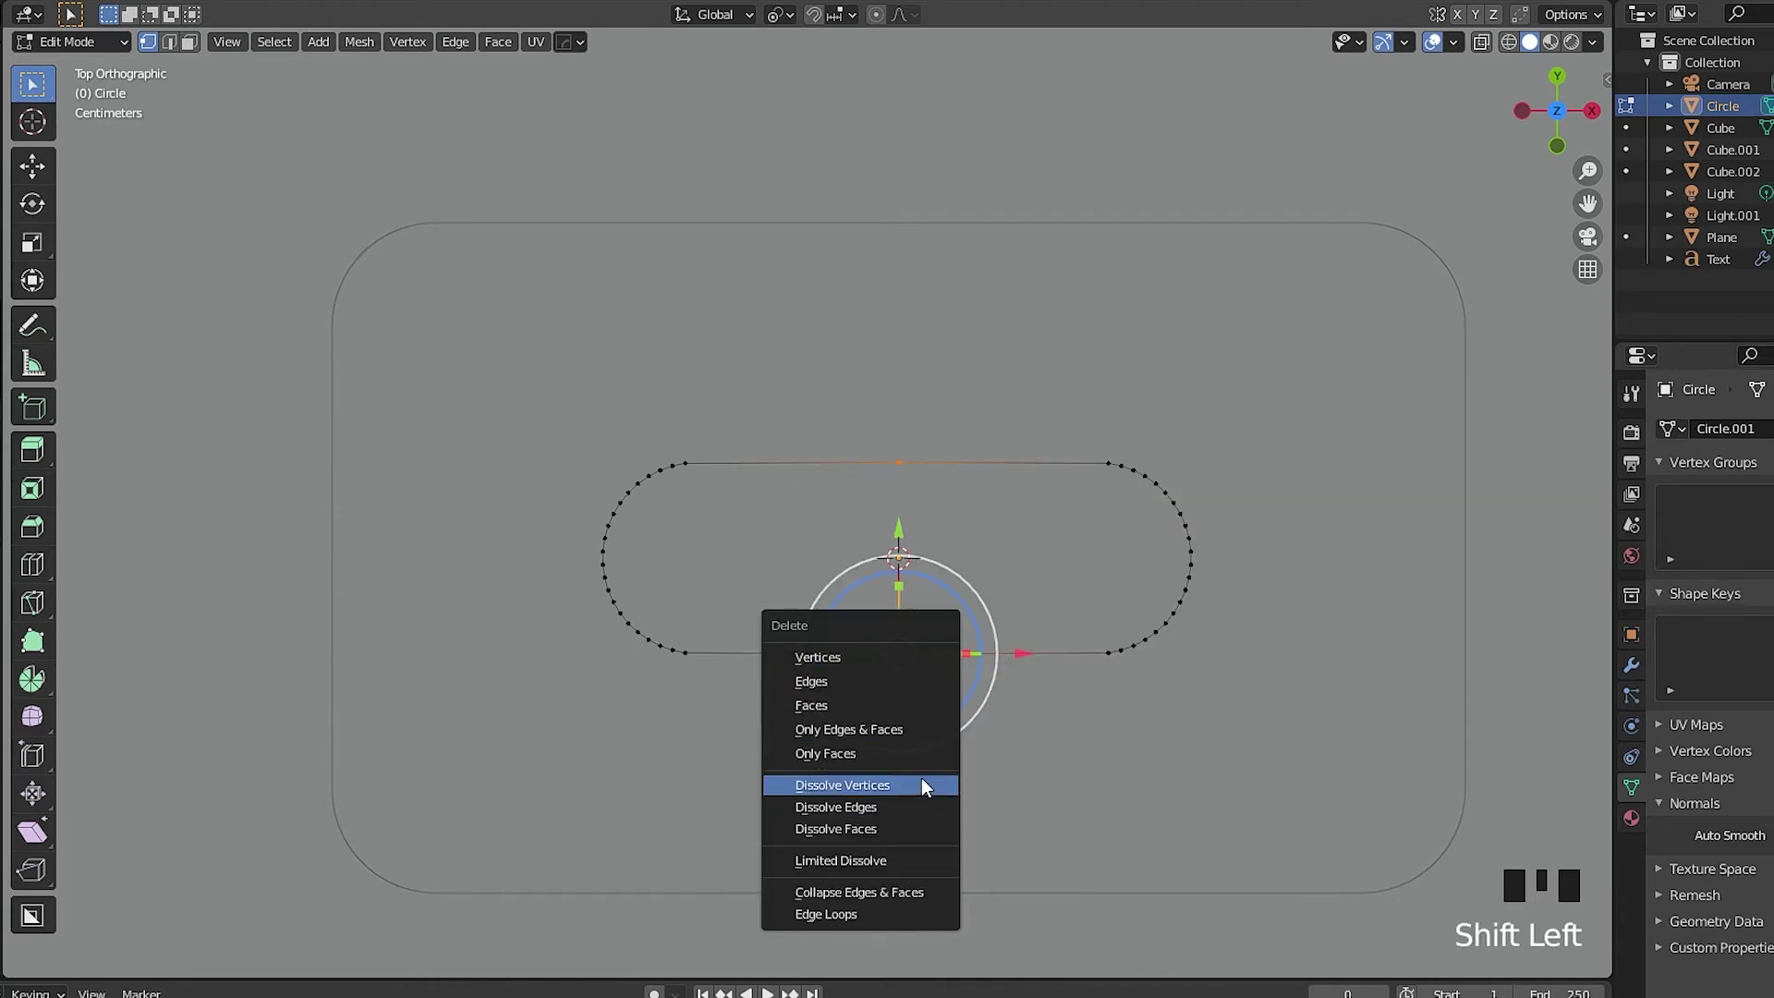
pyautogui.press('x')
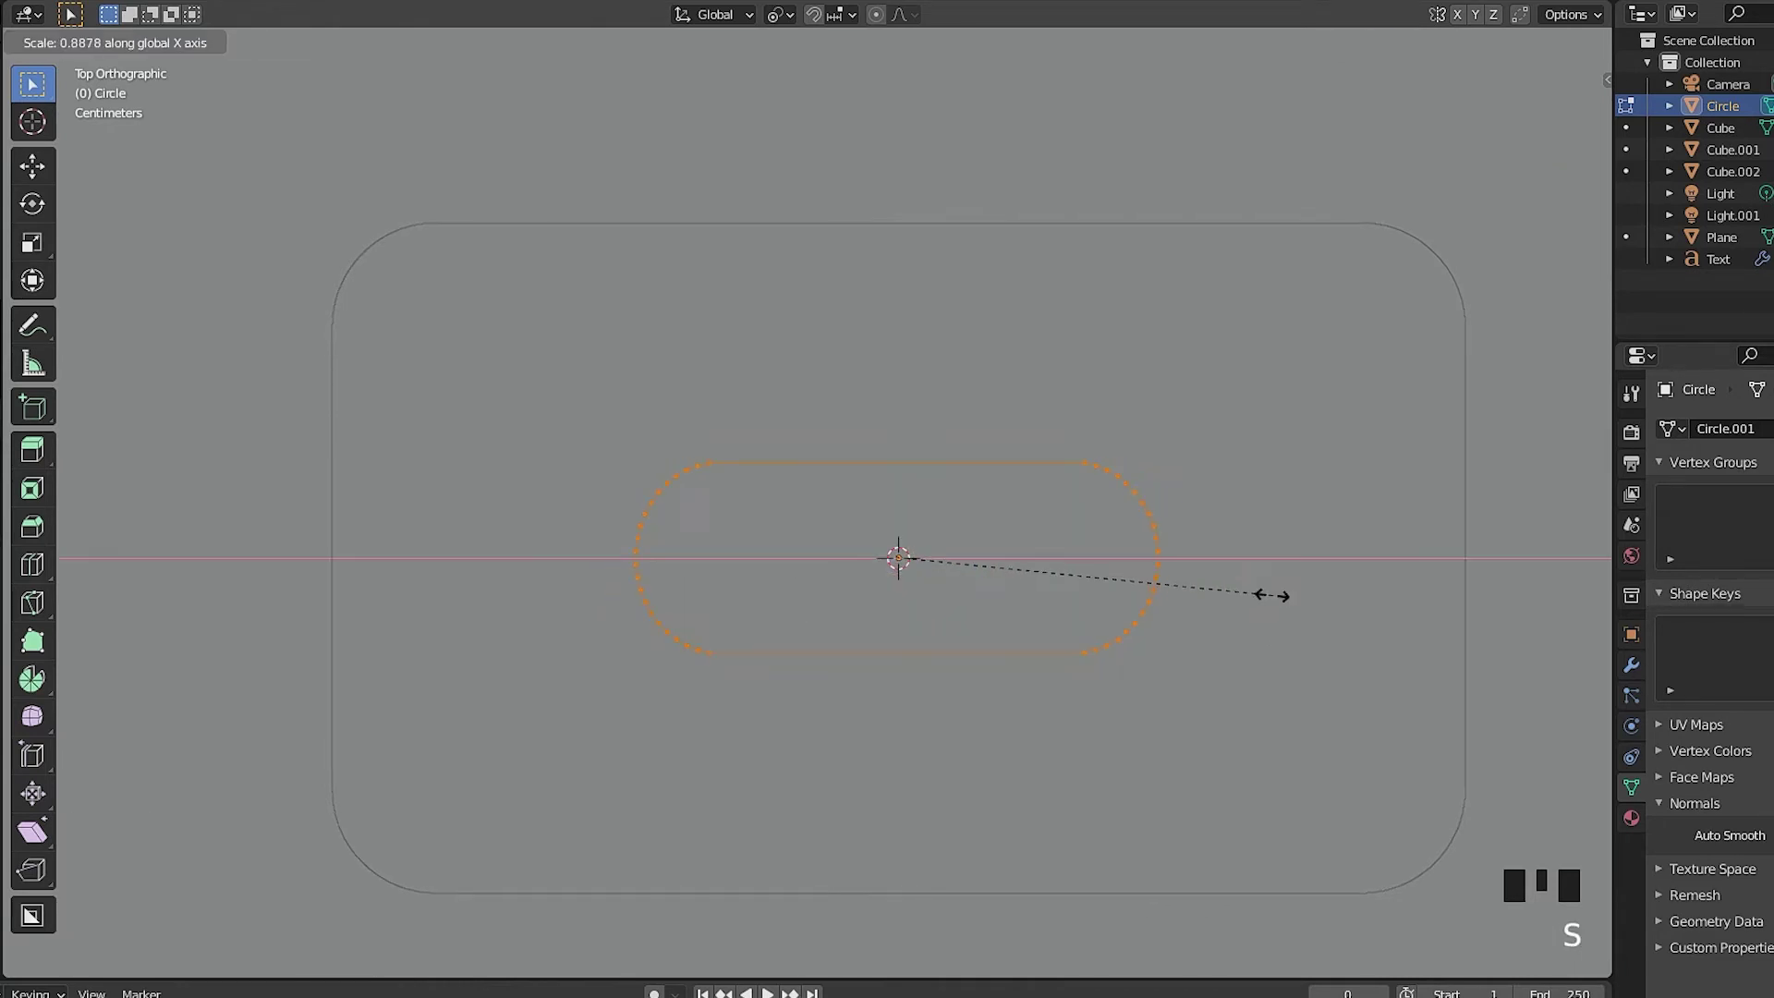
pyautogui.click(878, 128)
pyautogui.press('s')
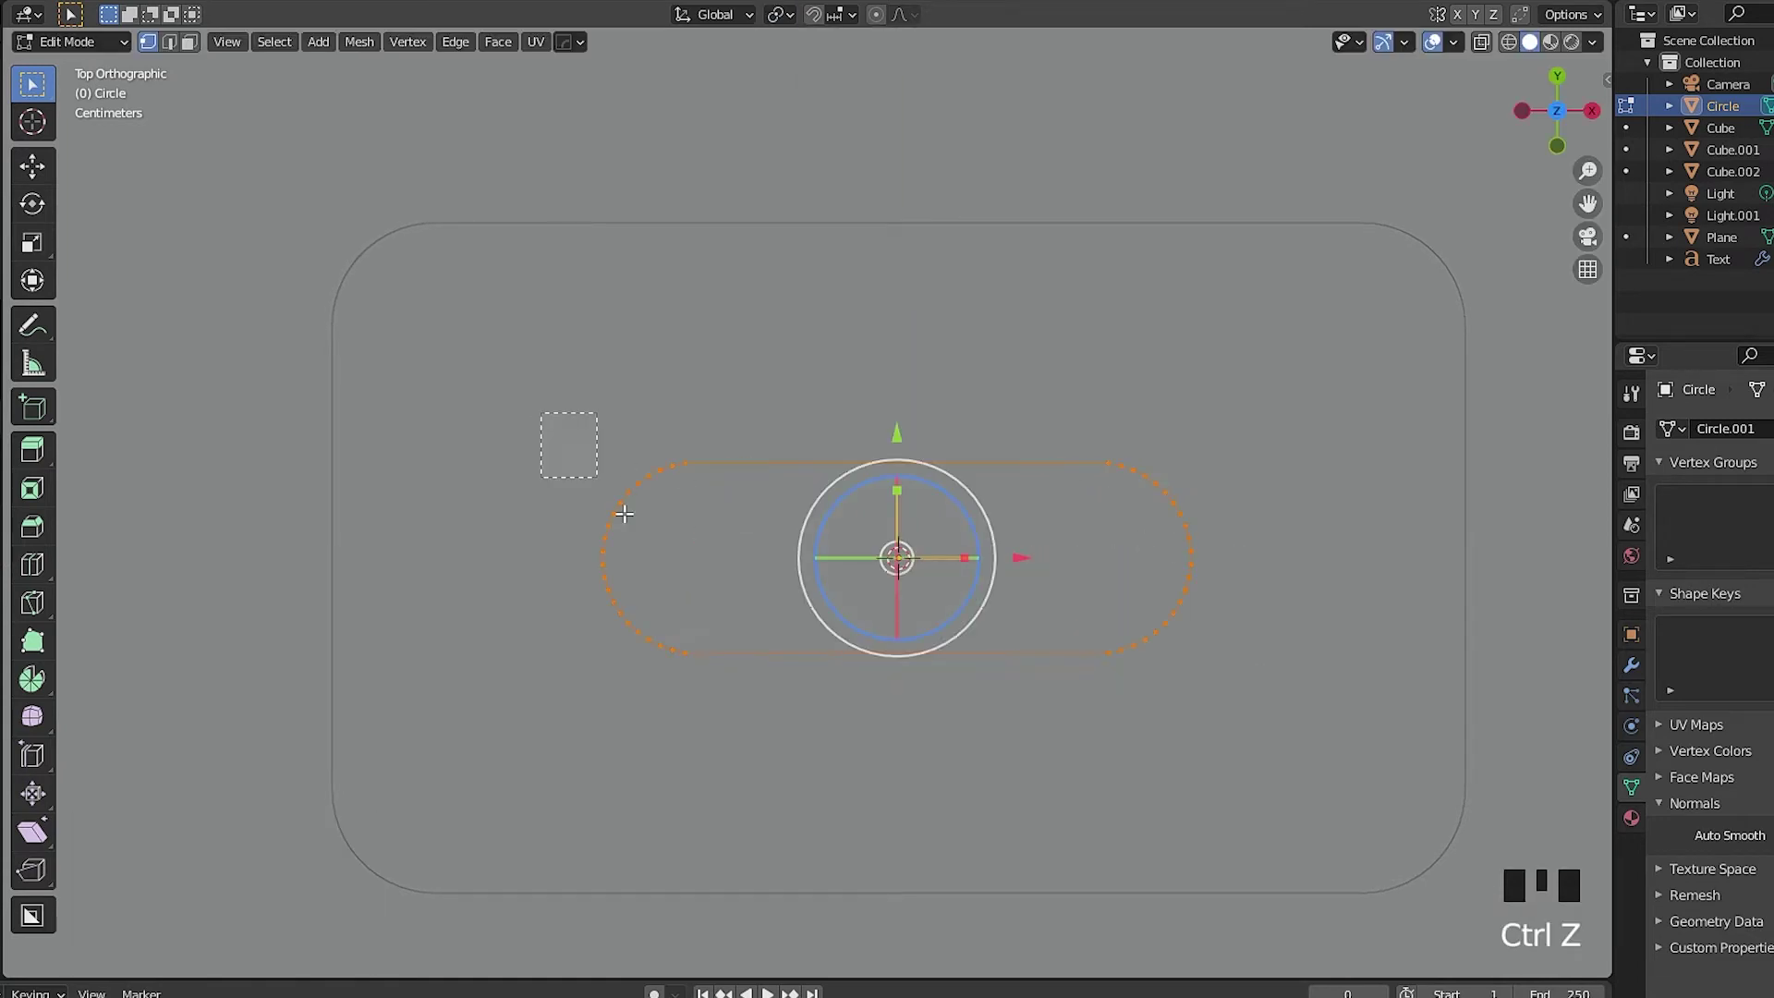
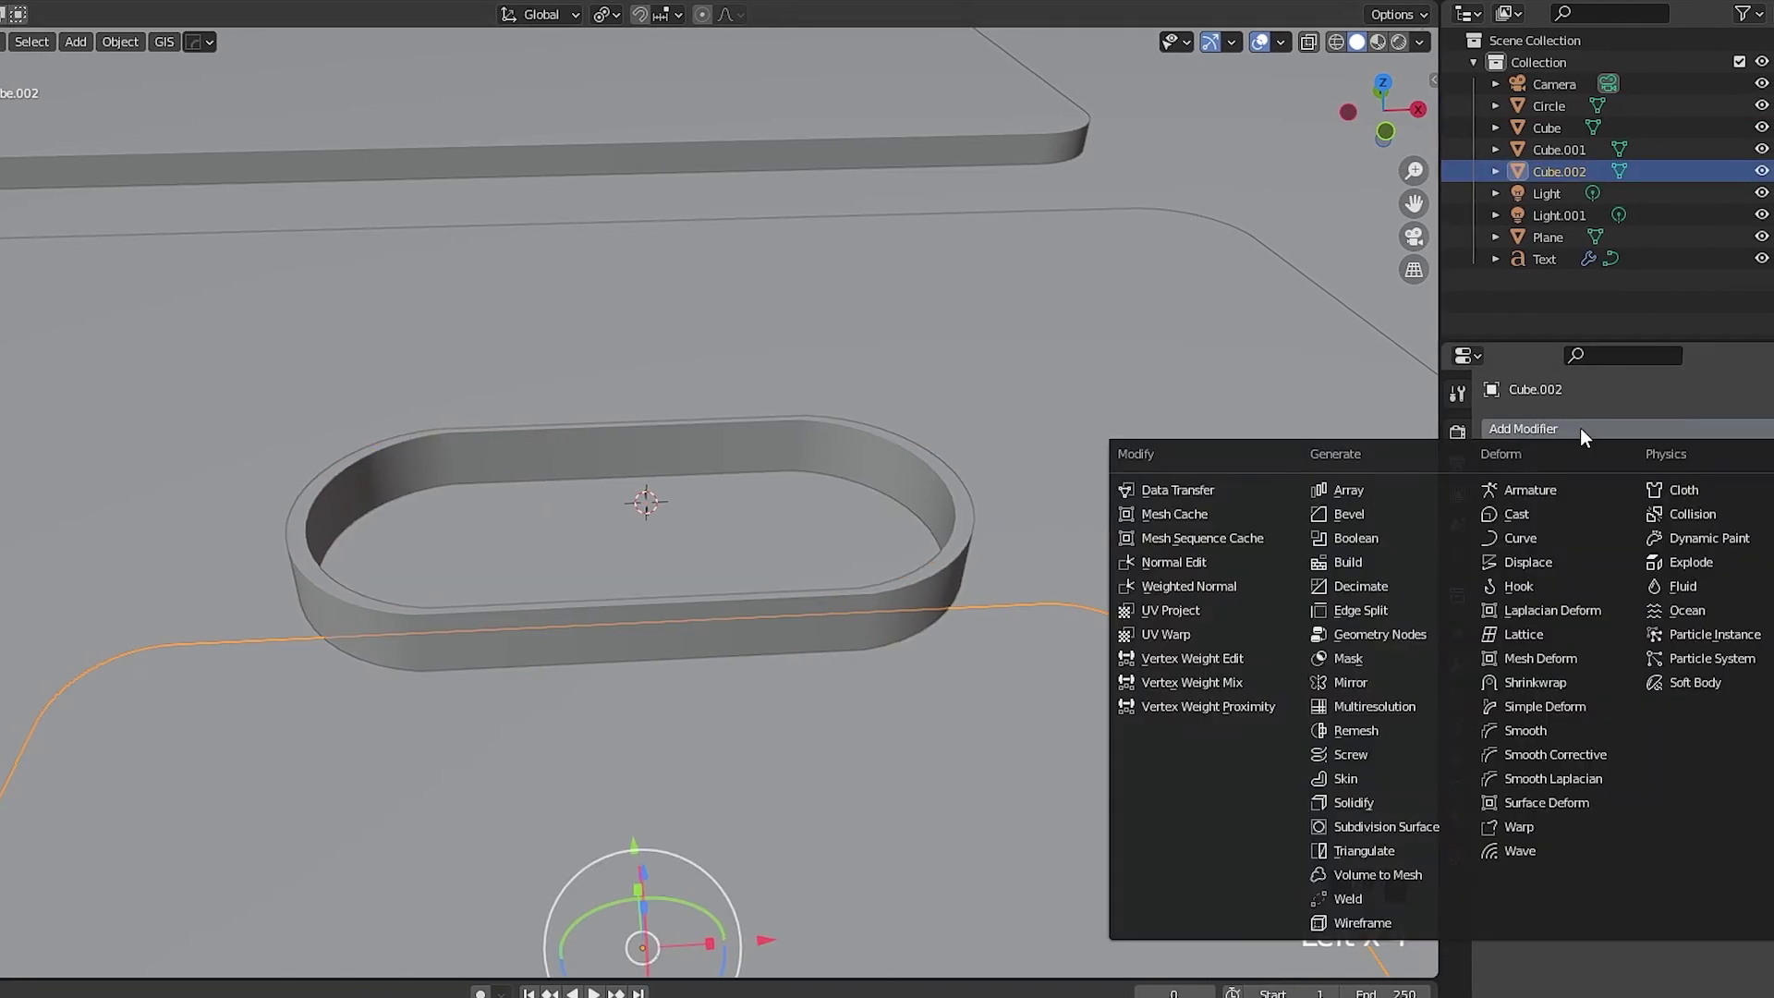
# Add a Boolean difference cut to the chip plate and begin editing the pill ring from above
pyautogui.scroll(-3)
pyautogui.click(1372, 546)
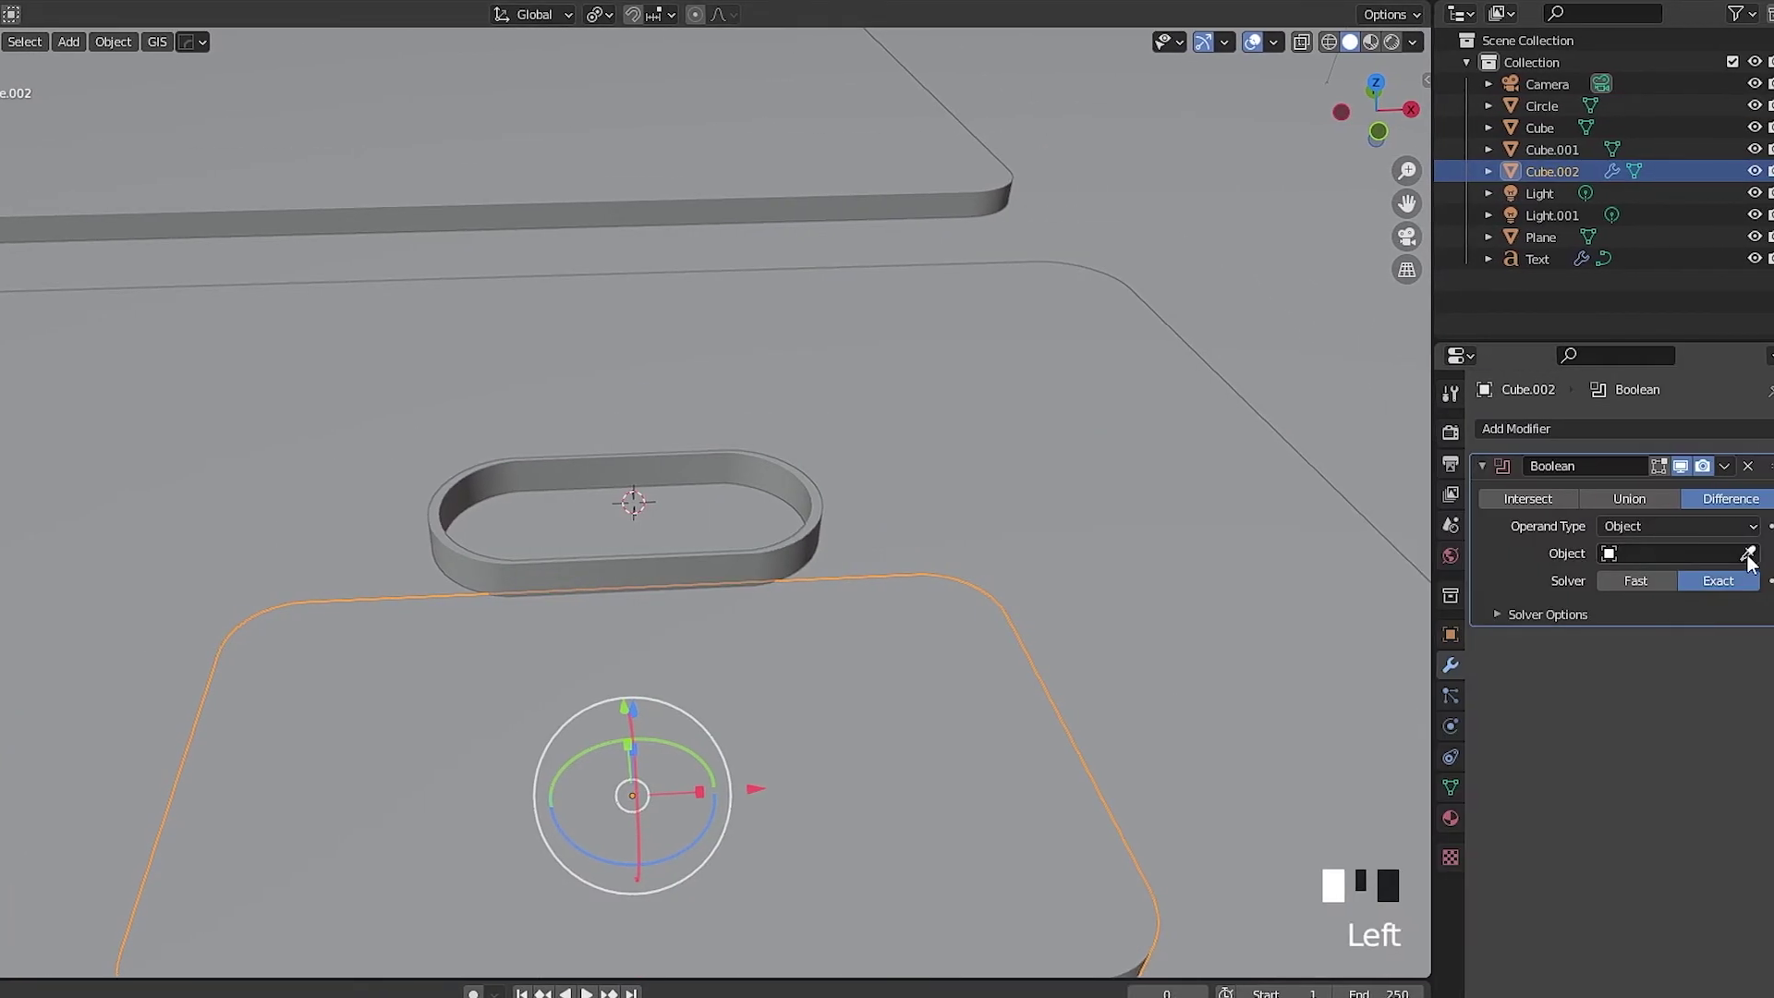
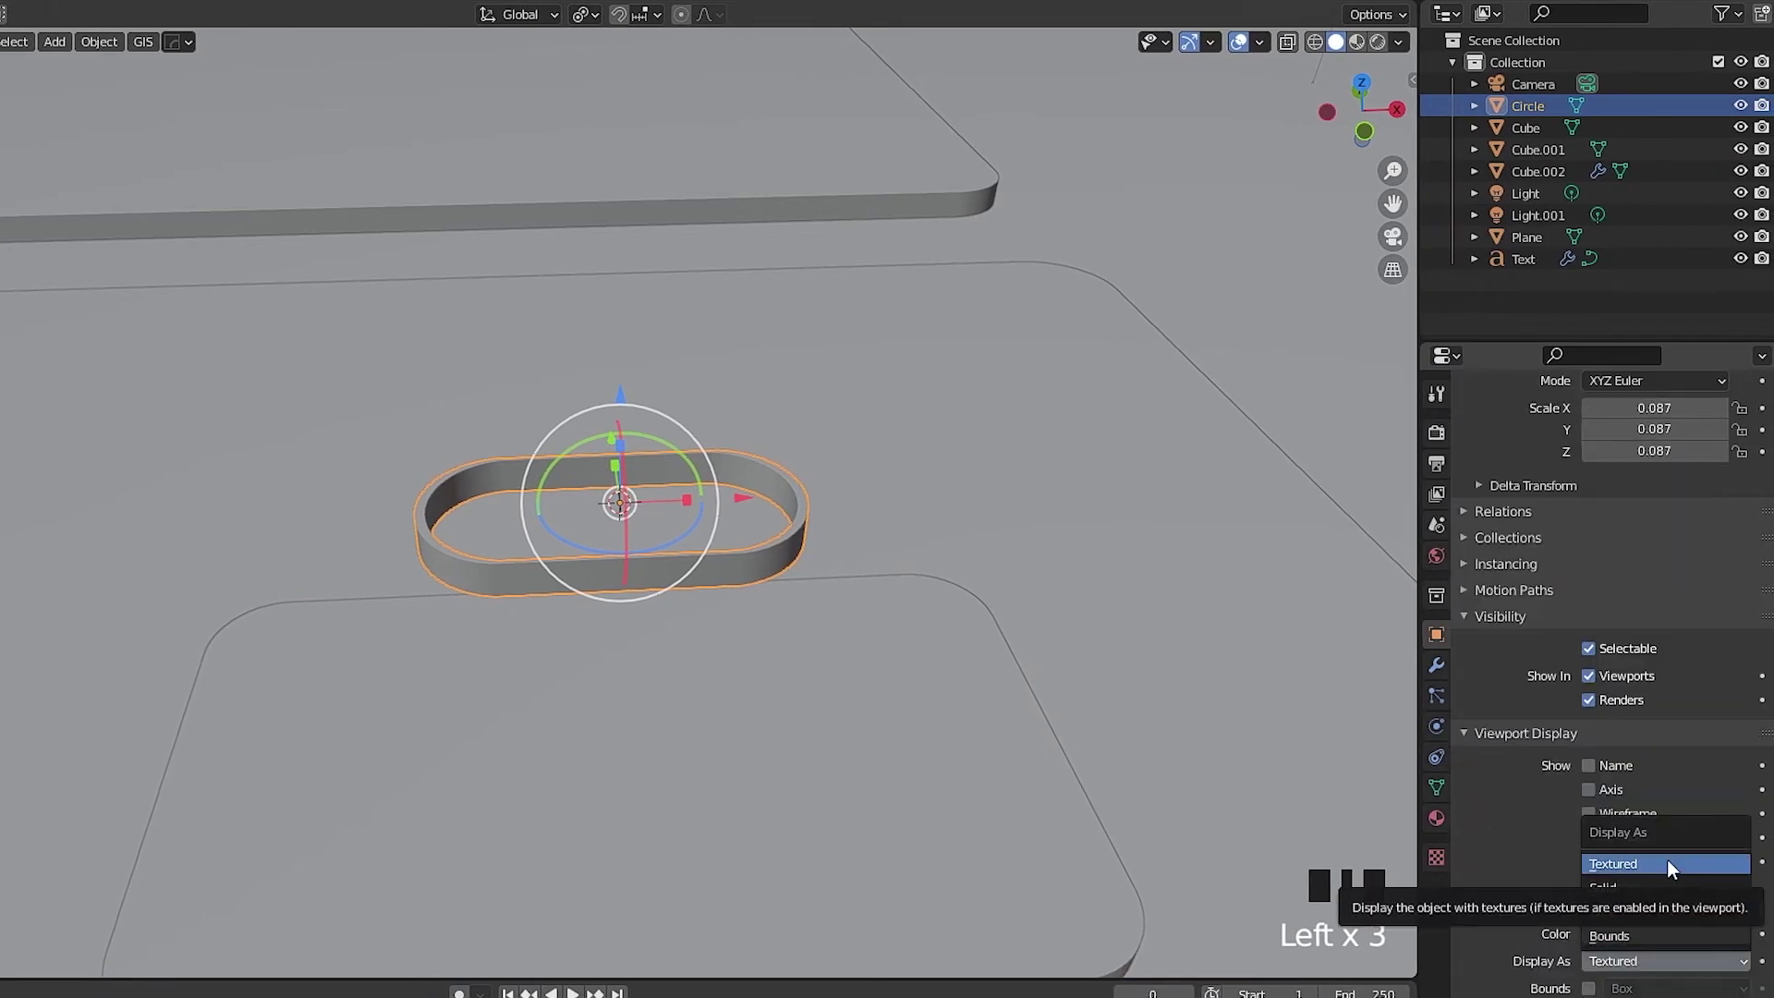
pyautogui.moveTo(672, 481); pyautogui.dragTo(900, 566)
pyautogui.press('Tab')
pyautogui.press('a')
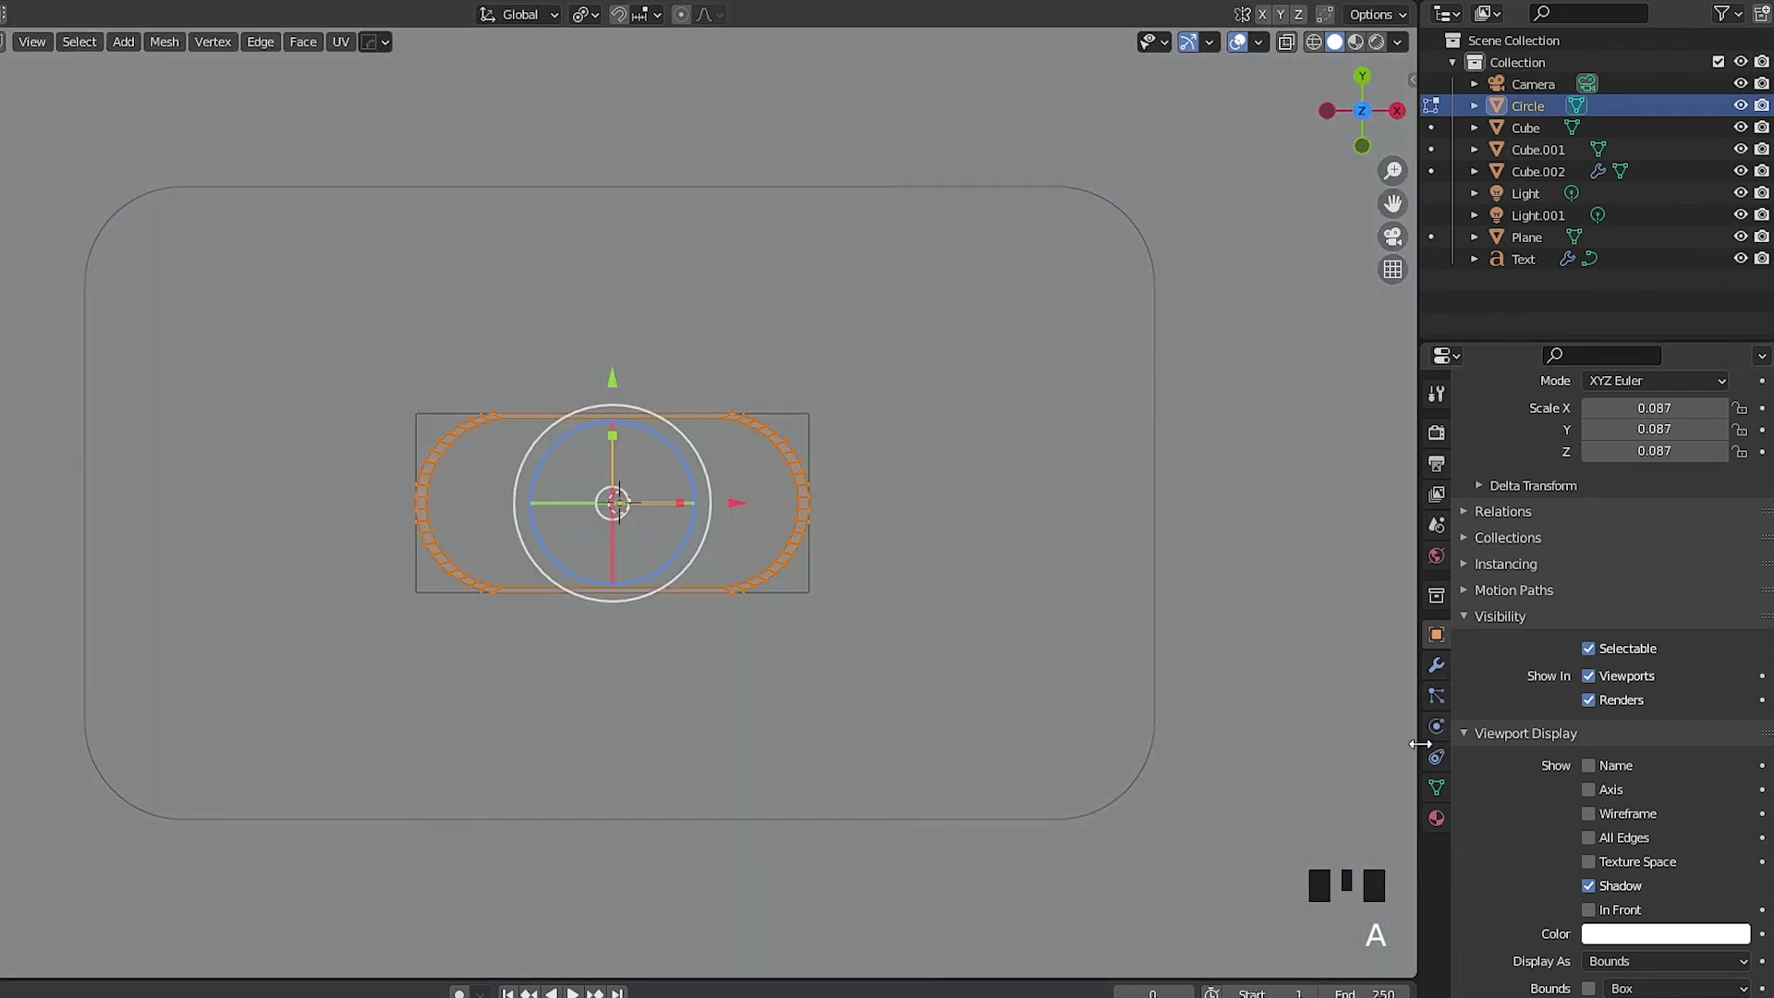
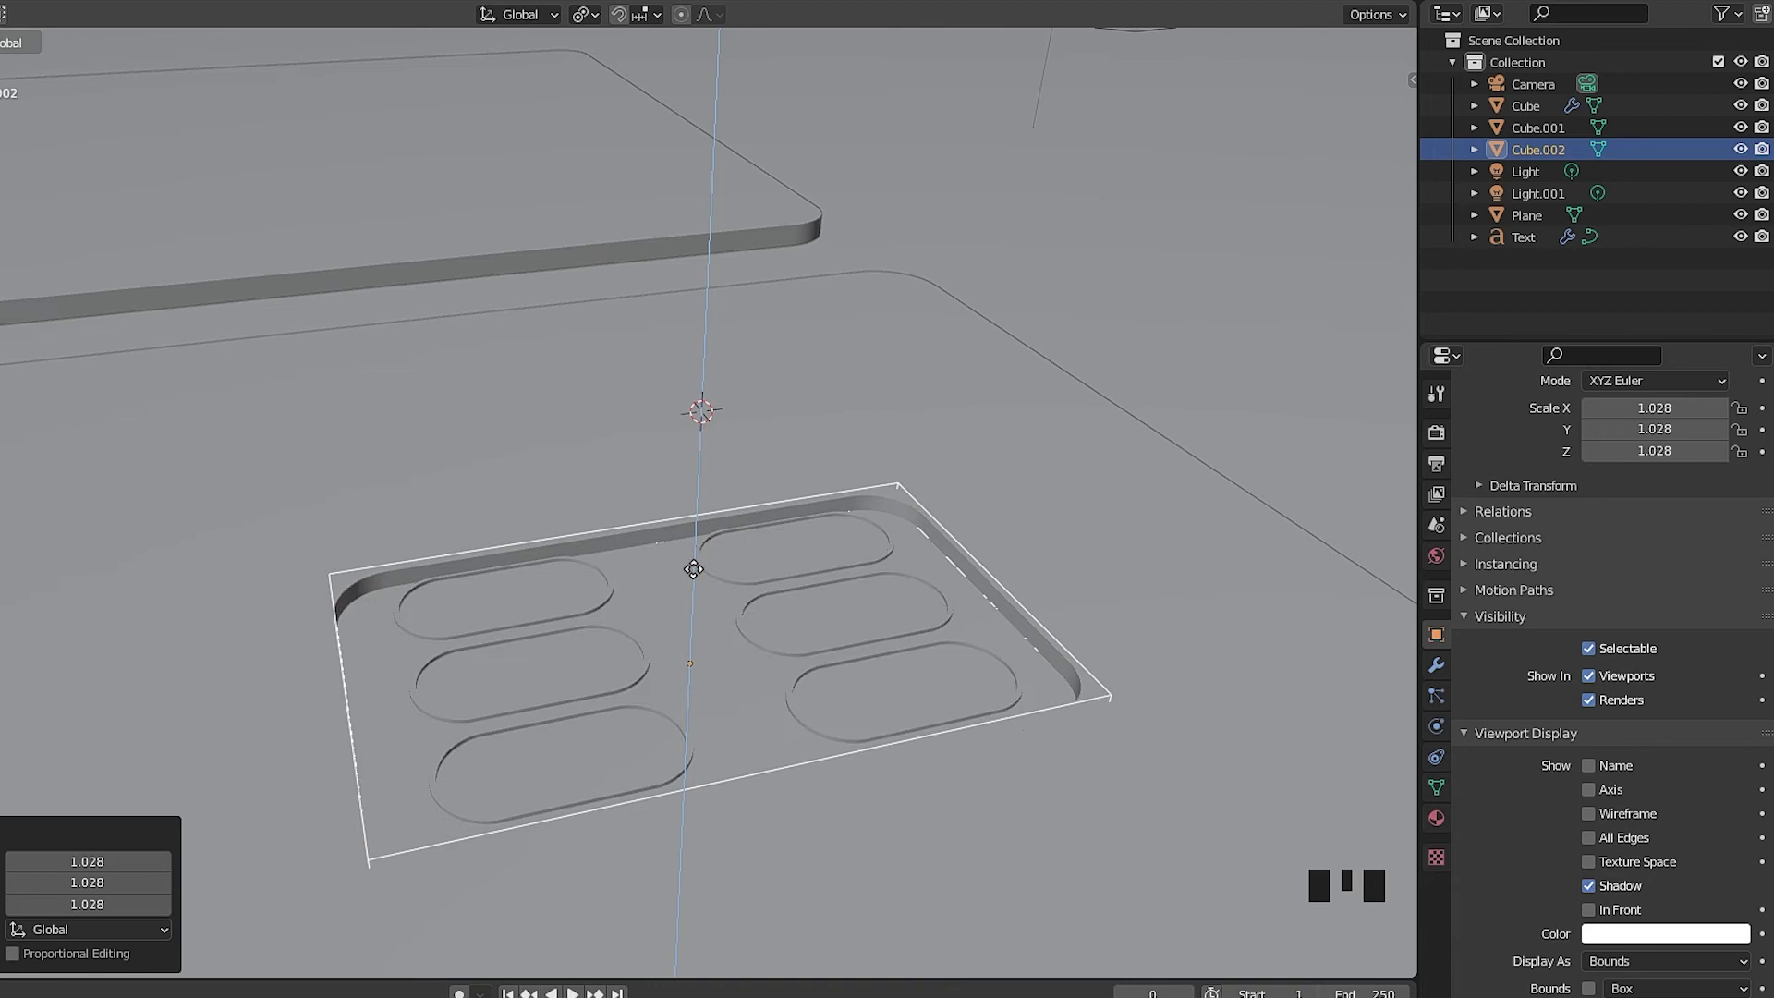
# Enlarge Cube.002 slightly so the chip plate approaches its recess size
pyautogui.moveTo(802, 565); pyautogui.dragTo(1133, 813)
pyautogui.click(1133, 813)
pyautogui.click(1684, 492)
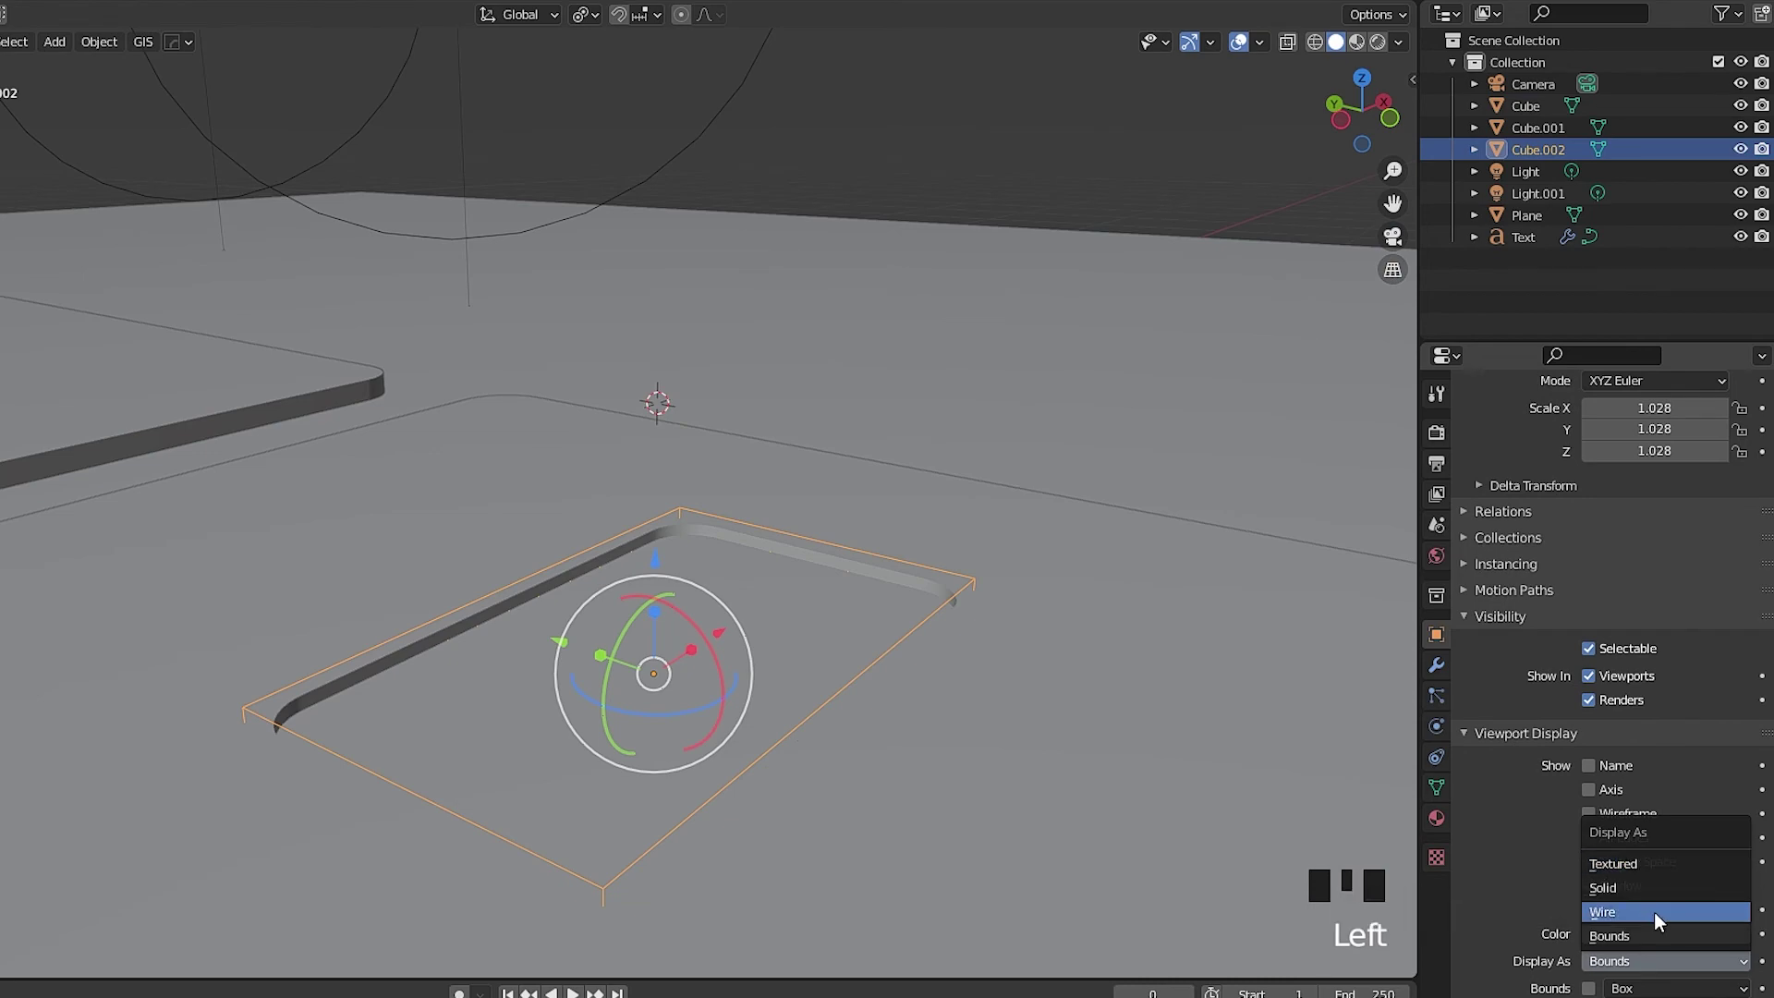
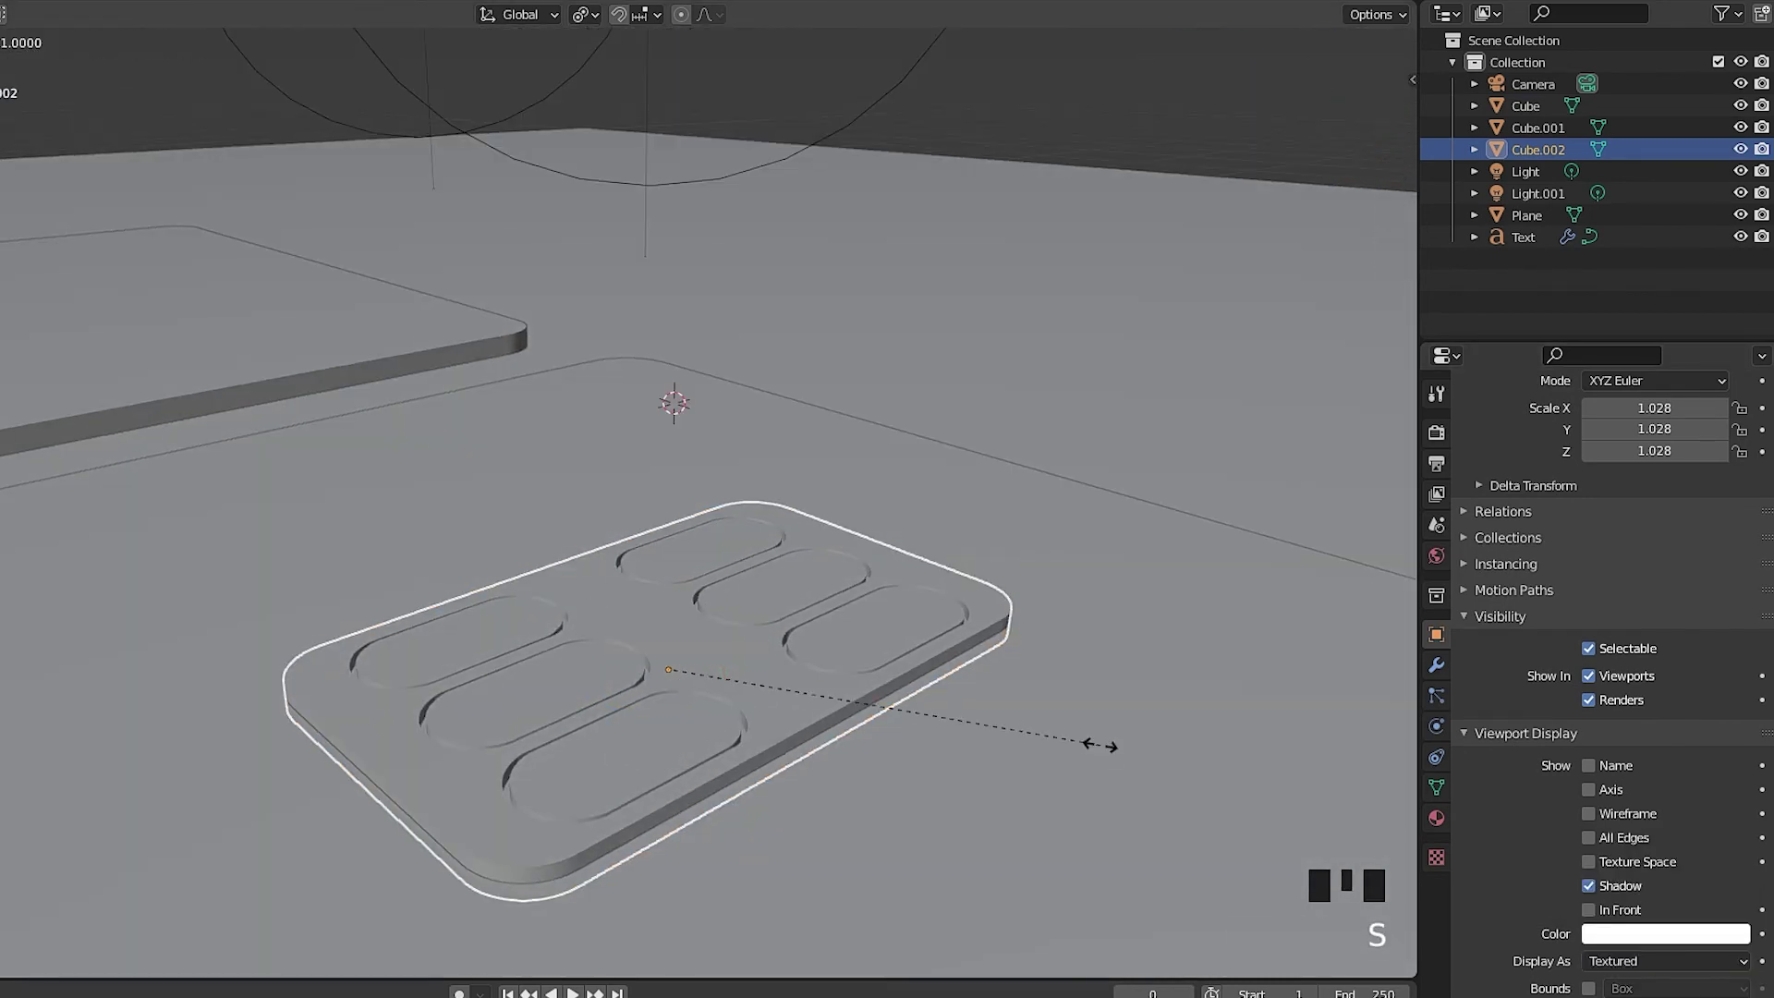
pyautogui.moveTo(628, 589); pyautogui.dragTo(659, 560)
pyautogui.click(659, 560)
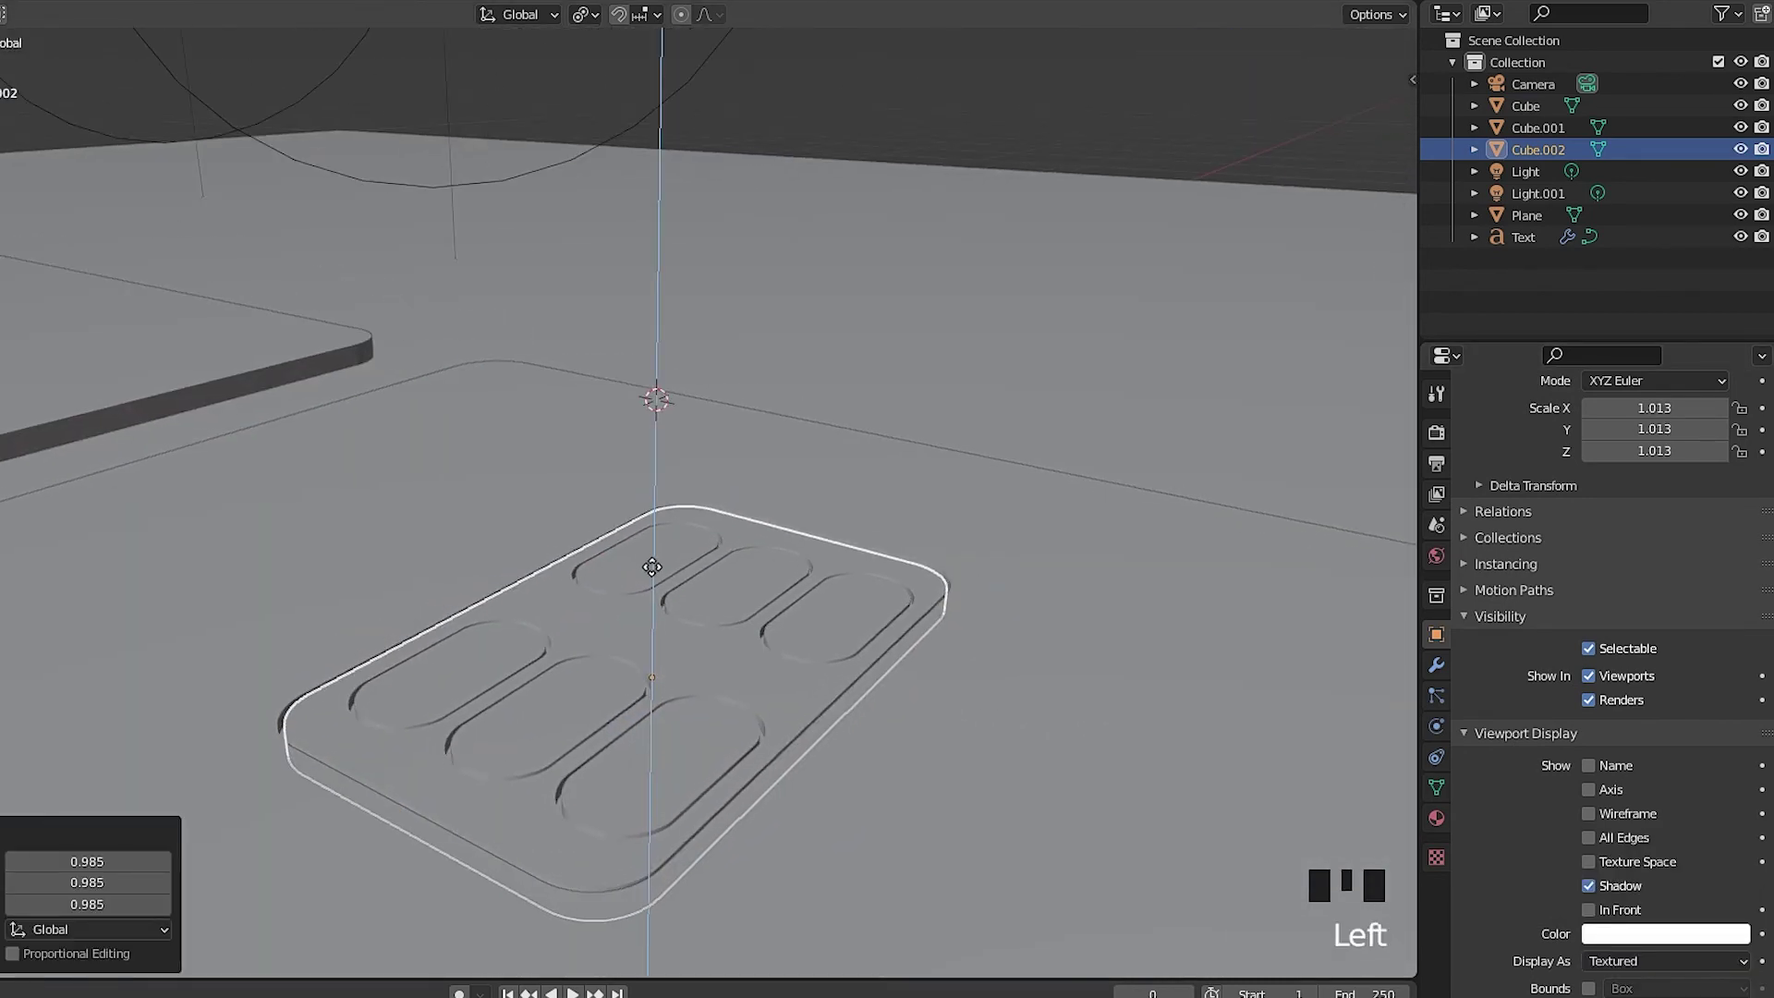
# Shrink the chip plate back slightly until it fits the card's chip recess
pyautogui.moveTo(741, 703); pyautogui.dragTo(504, 643)
pyautogui.click(503, 643)
pyautogui.scroll(3)
pyautogui.moveTo(1352, 481); pyautogui.dragTo(1208, 491)
pyautogui.click(1209, 491)
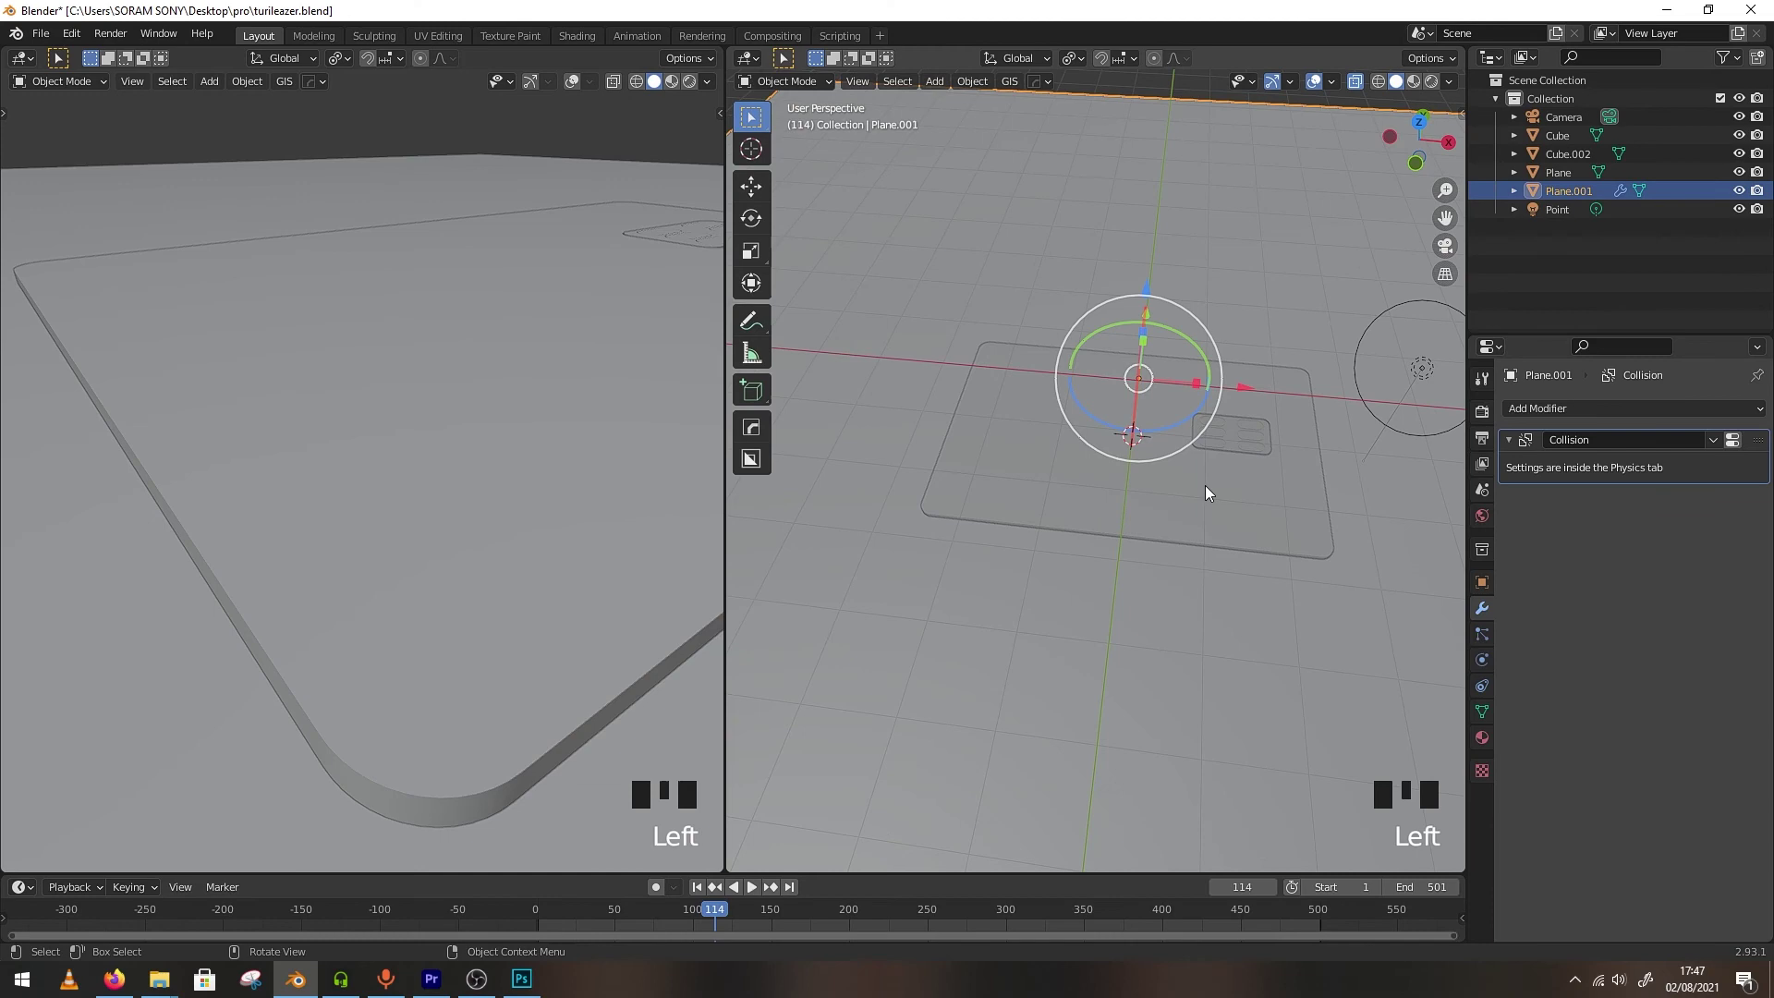
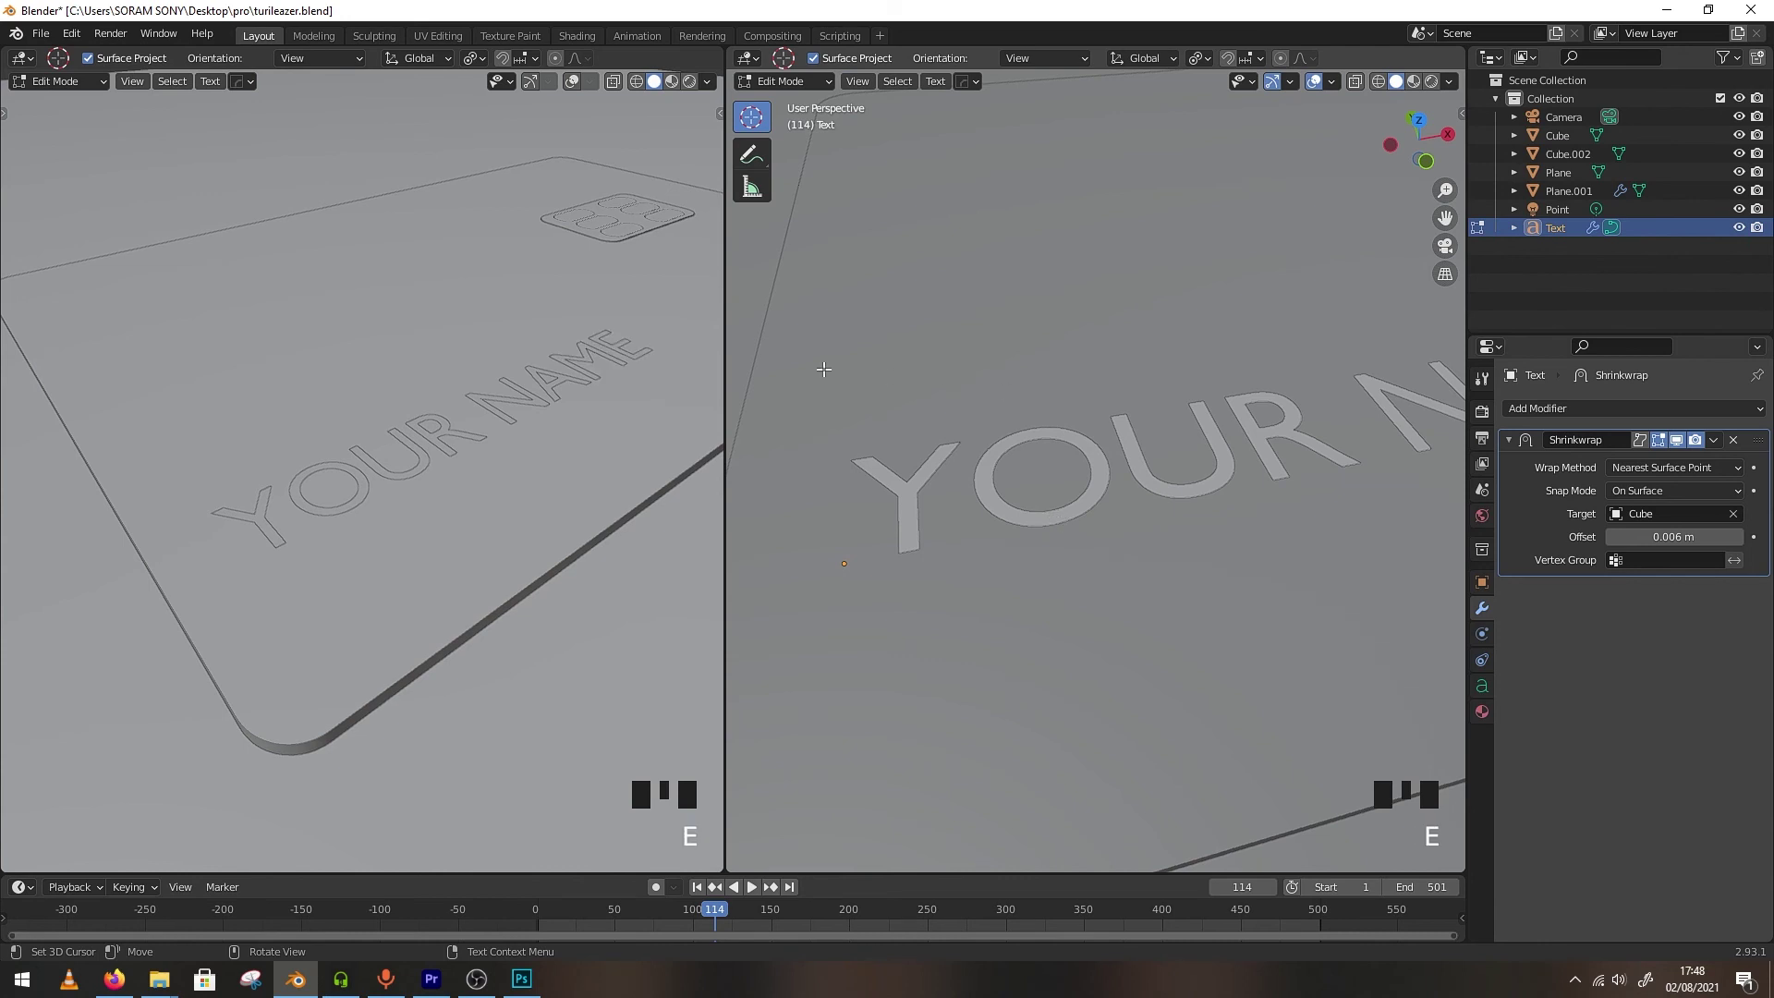
# Finish the YOUR NAME text and shrink it near the card's lower-left edge
pyautogui.scroll(-3)
pyautogui.press('Tab')
pyautogui.scroll(-3)
pyautogui.moveTo(1271, 445); pyautogui.dragTo(1318, 522)
pyautogui.press('s')
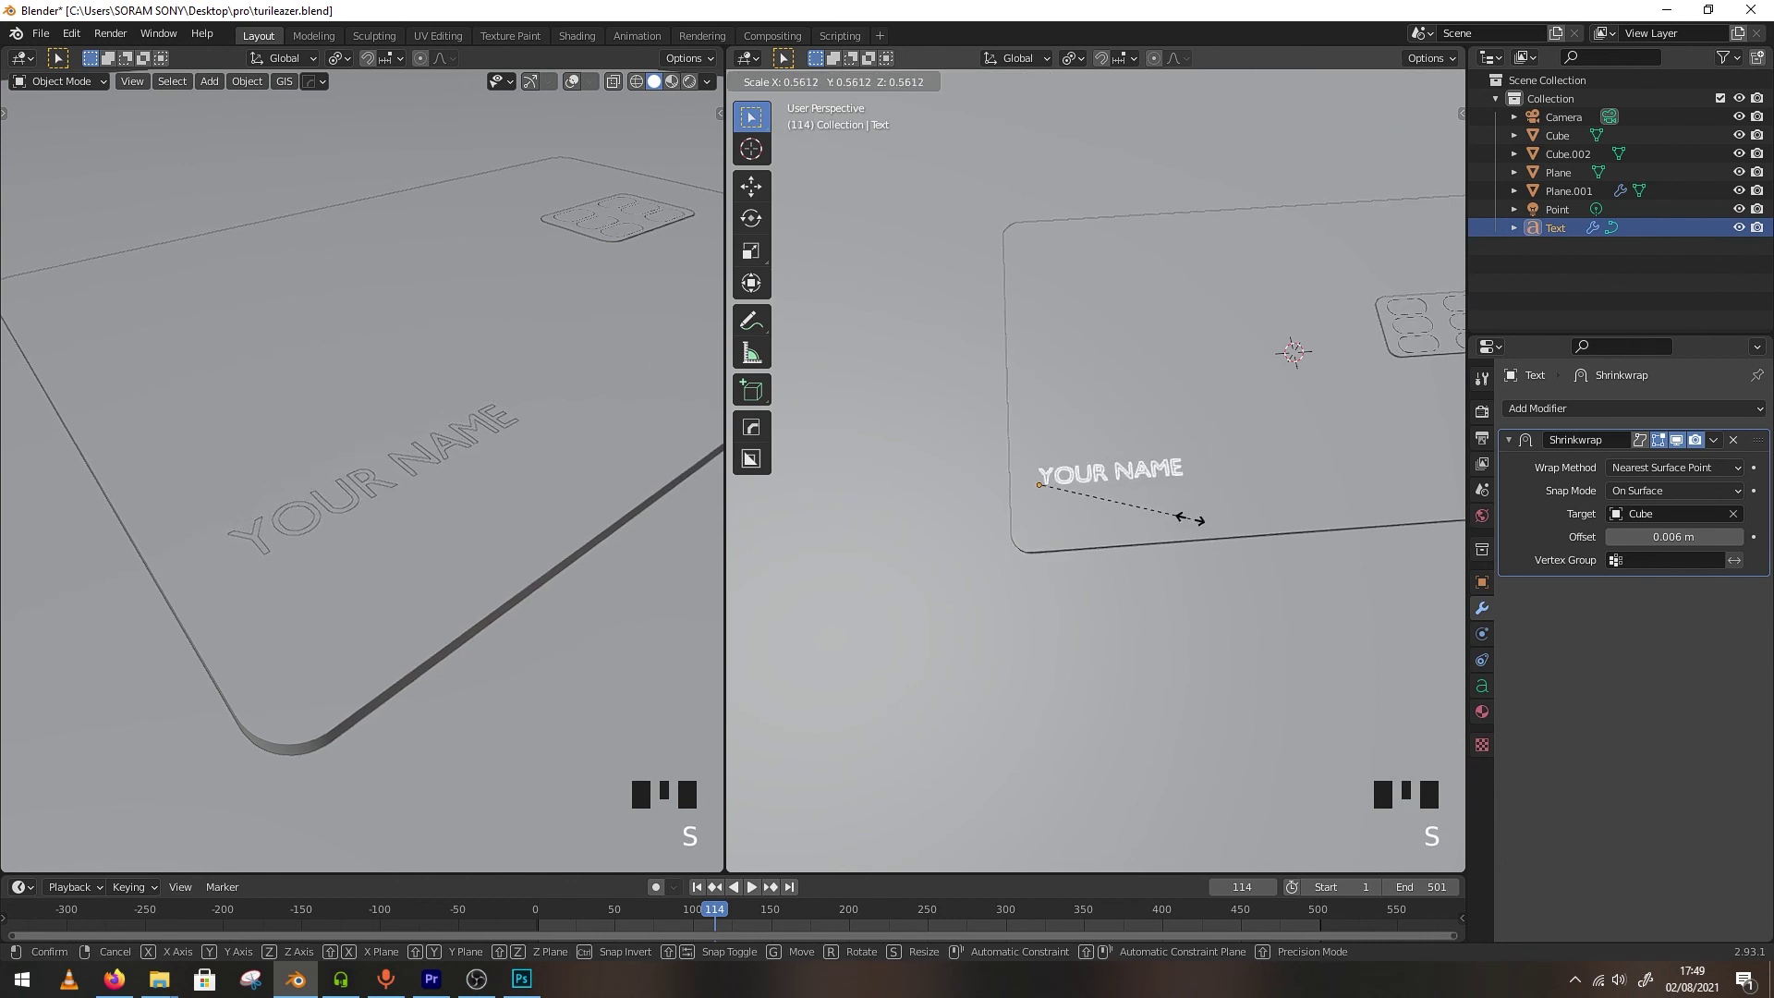
pyautogui.click(1041, 379)
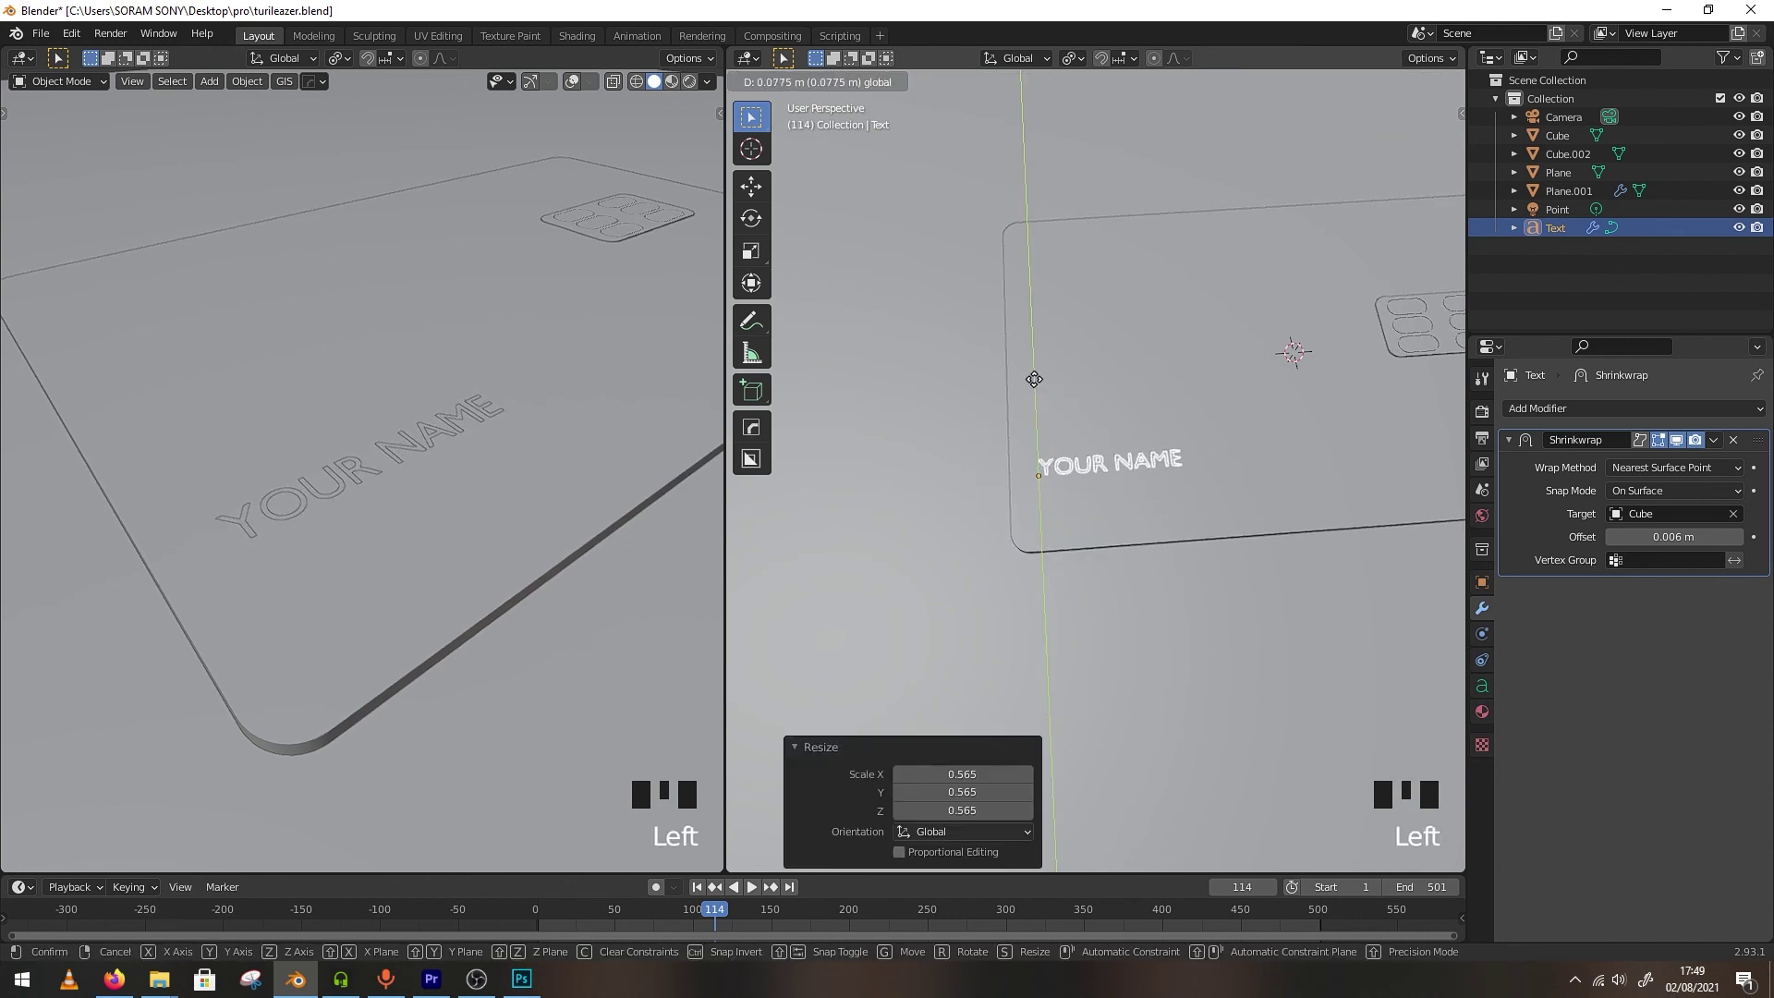
# Select the camera, look through it and start fly-framing the card
pyautogui.scroll(-3)
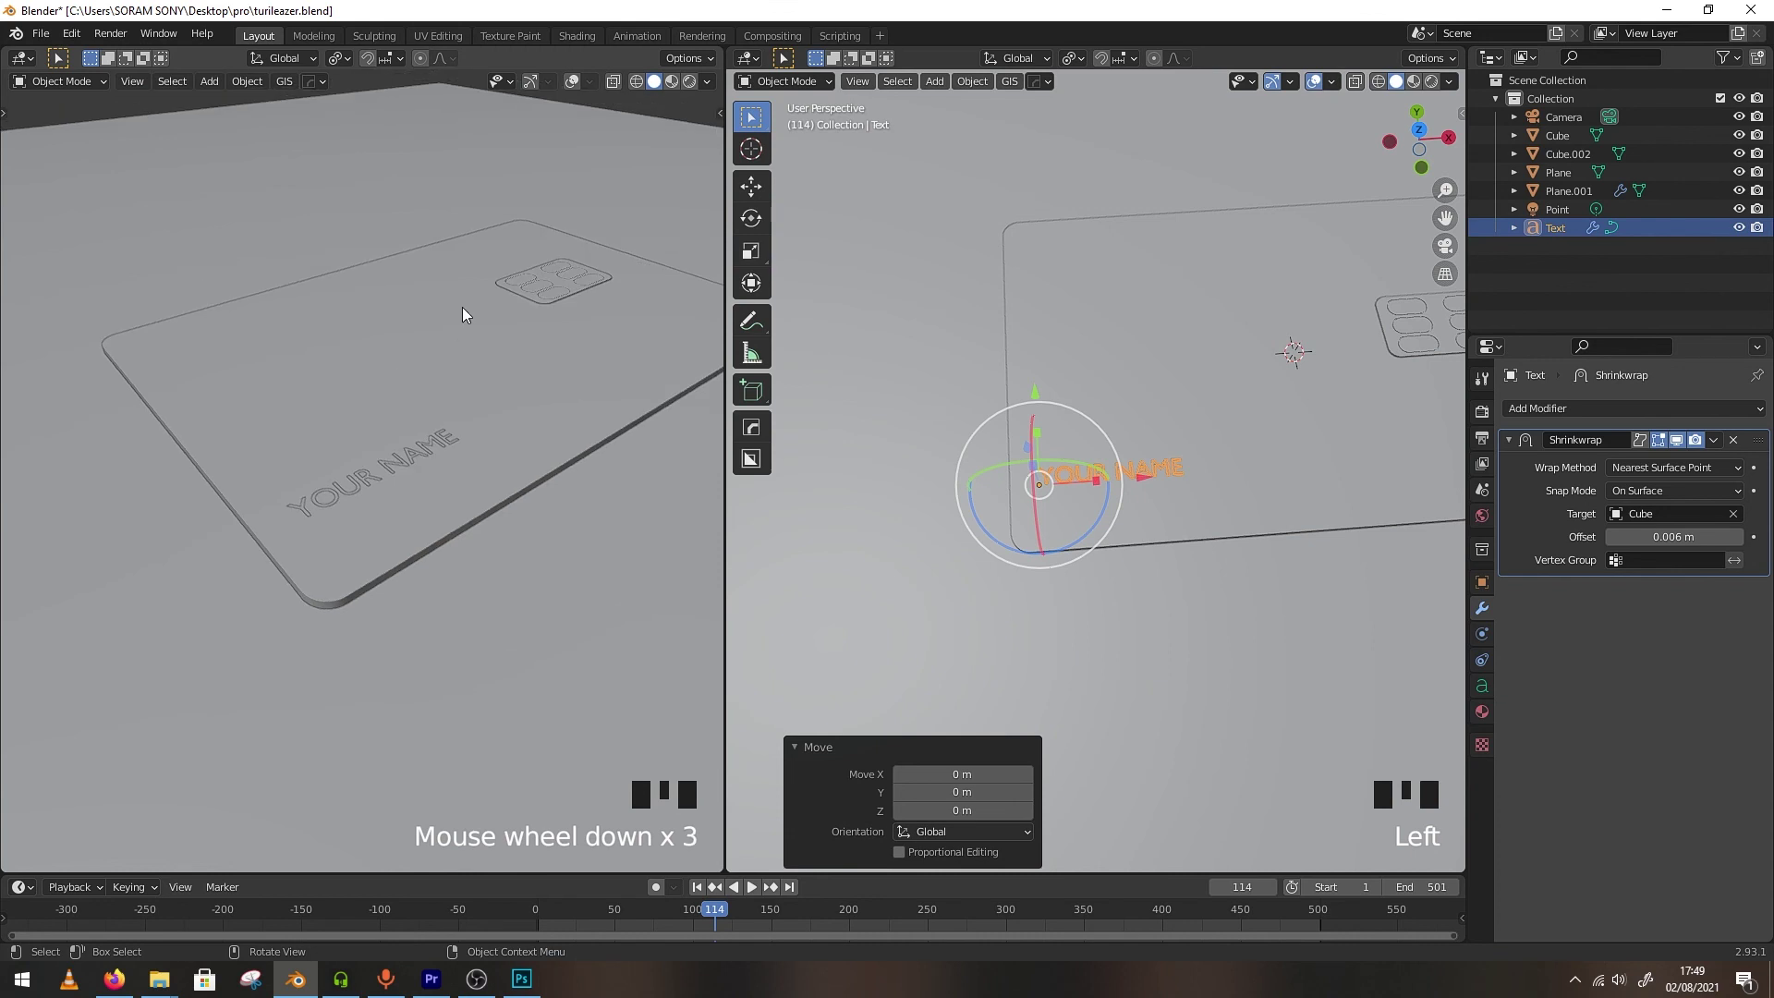
pyautogui.scroll(-3)
pyautogui.click(1586, 124)
pyautogui.press('KP_0')
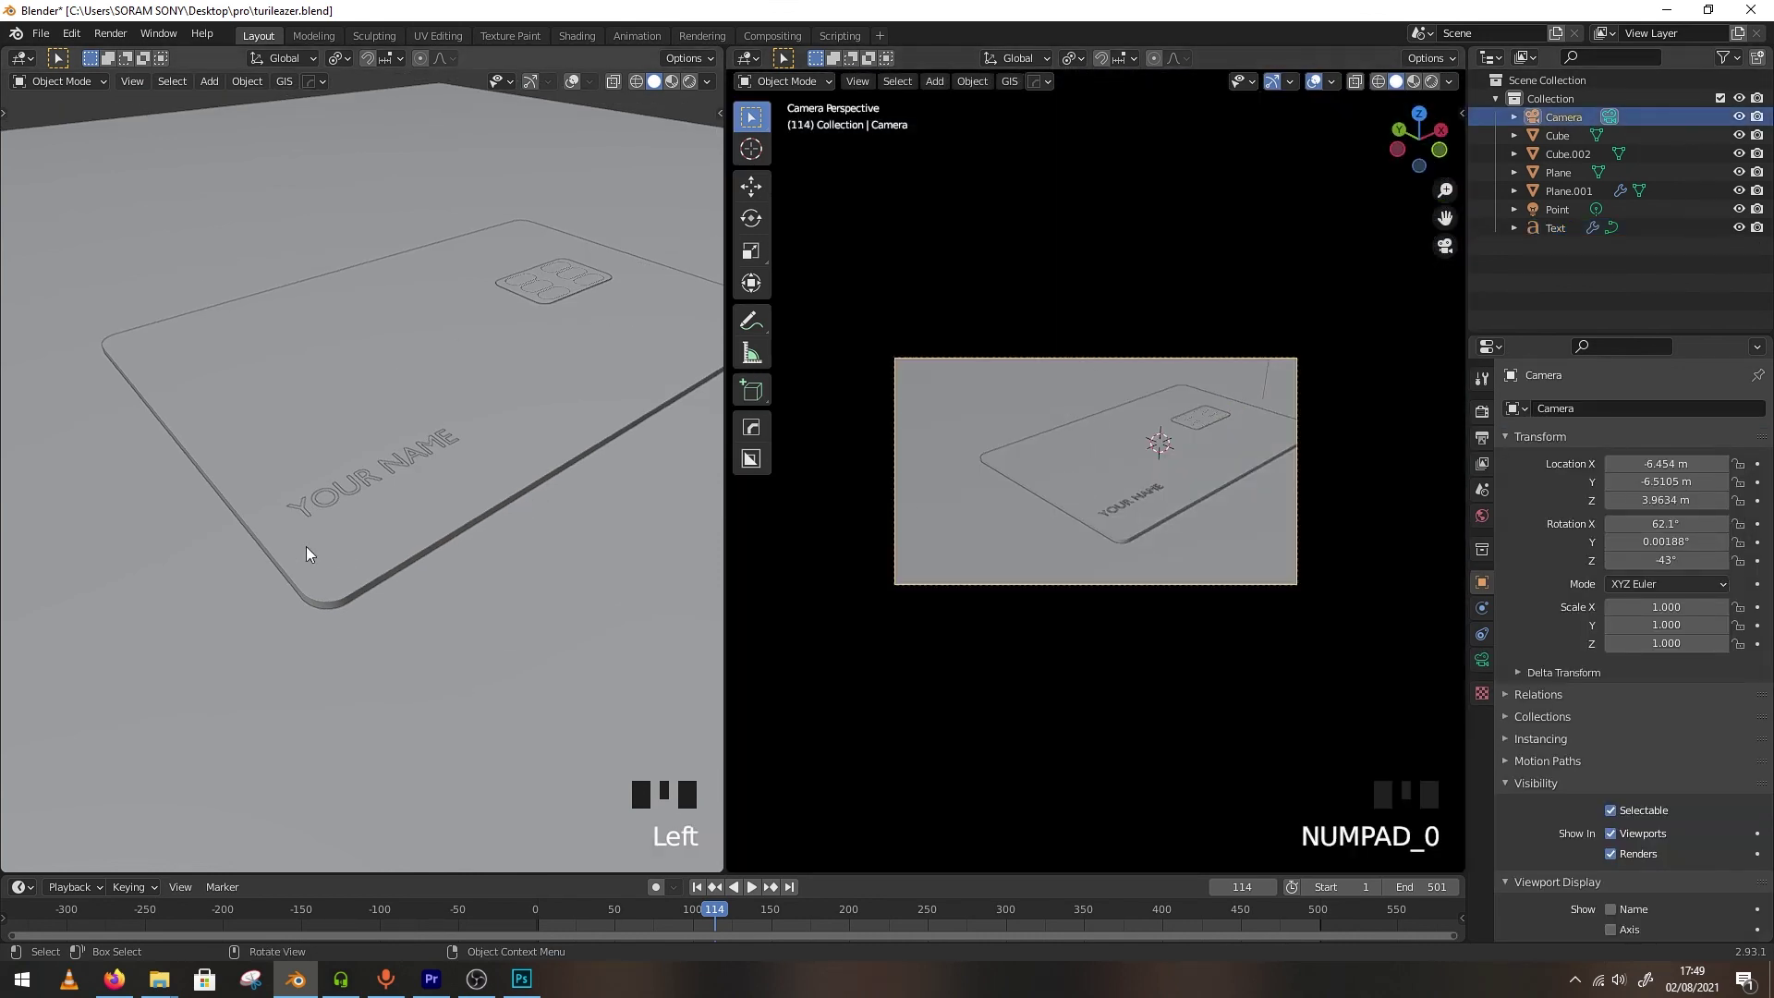
pyautogui.press('shift+f')
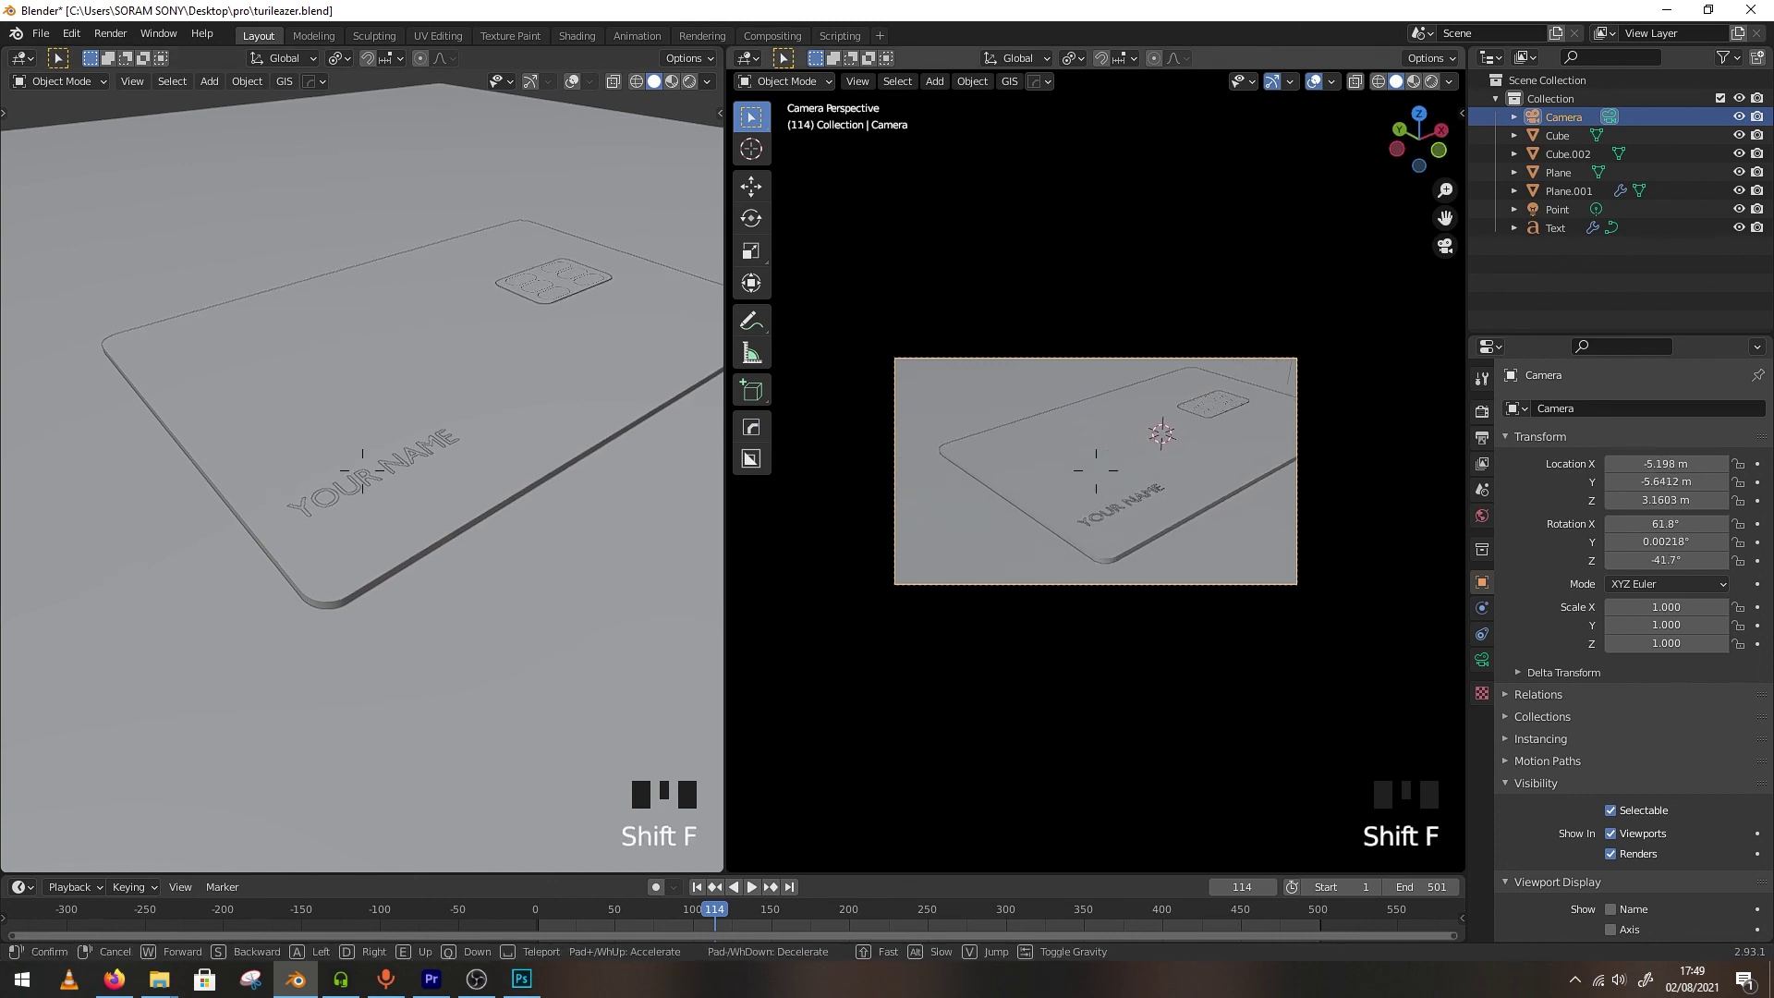